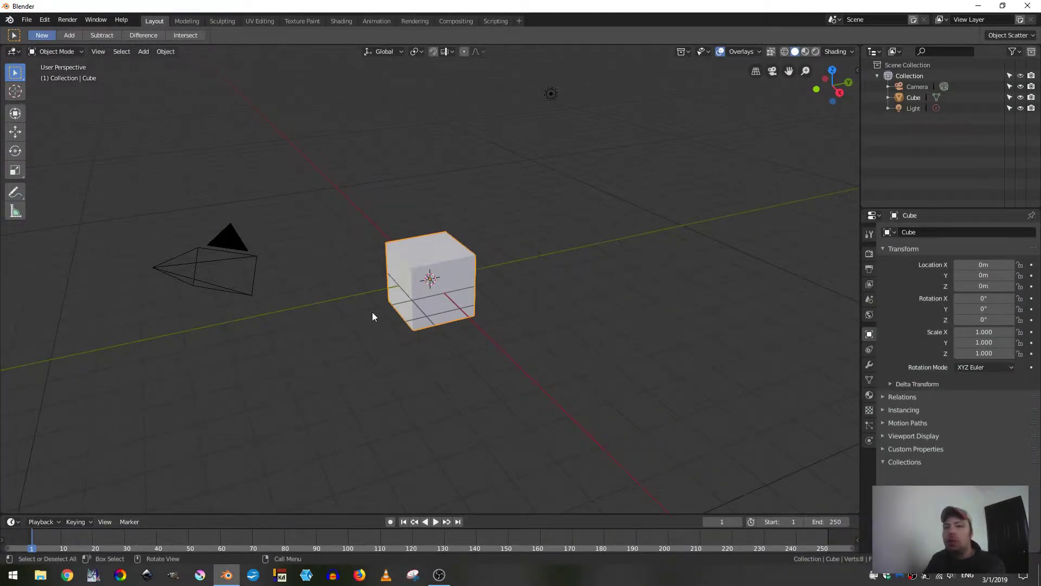
Step: Delete the default camera and light, leaving the cube selected with its modifier list shown
{"action": "left_click", "coordinate": [237, 244]}
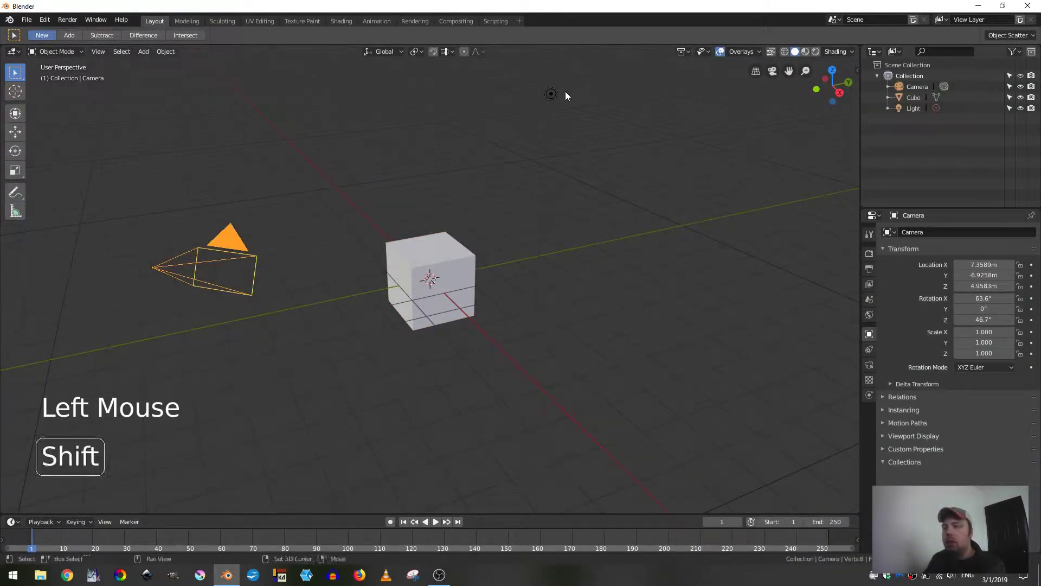
{"action": "left_click", "coordinate": [562, 95]}
{"action": "key", "text": "x"}
{"action": "left_click", "coordinate": [451, 278]}
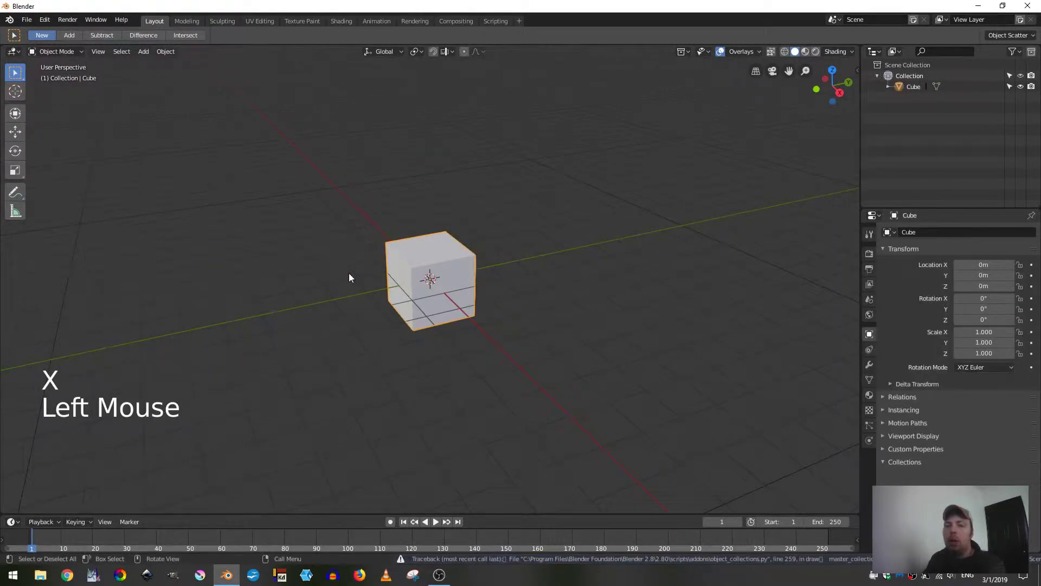
{"action": "left_click", "coordinate": [866, 367]}
Step: Apply a level-3 Subdivision Surface and a spherical Cast modifier so the cube becomes a 386-vertex sphere
{"action": "left_click", "coordinate": [931, 239]}
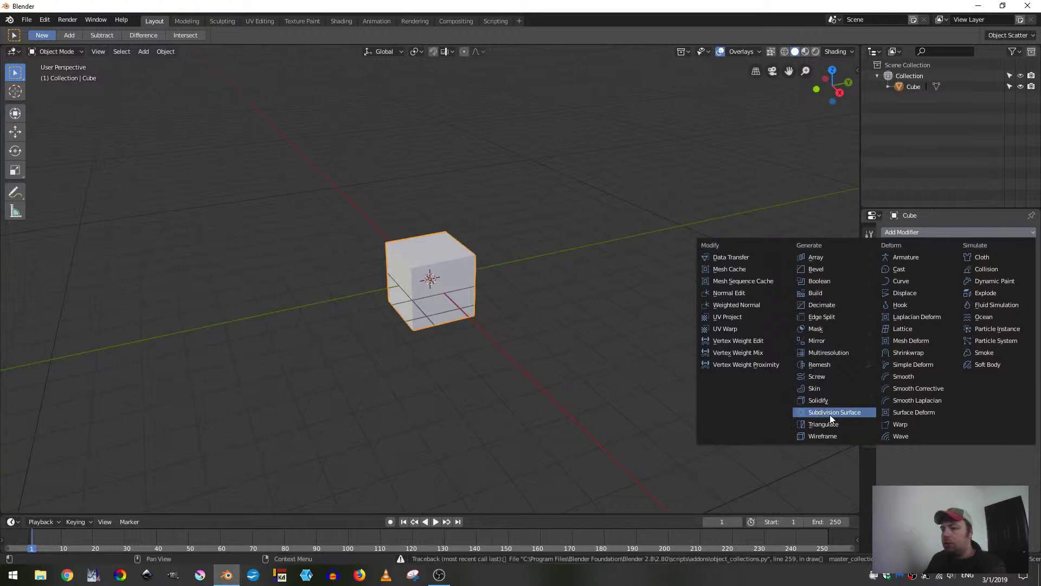
{"action": "left_click", "coordinate": [957, 306]}
{"action": "left_click", "coordinate": [958, 306]}
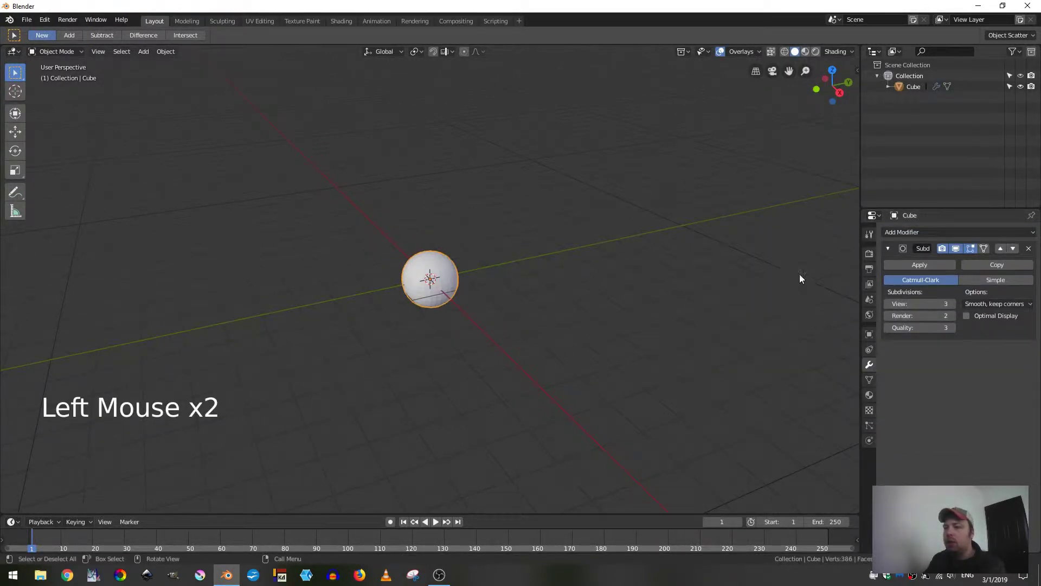
{"action": "left_click", "coordinate": [917, 272]}
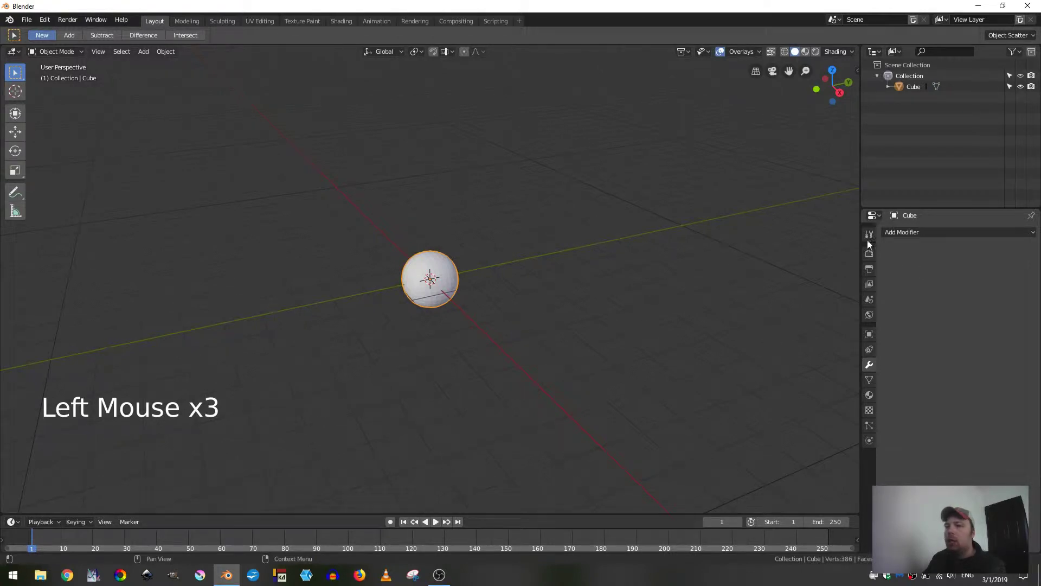
{"action": "left_click", "coordinate": [913, 235]}
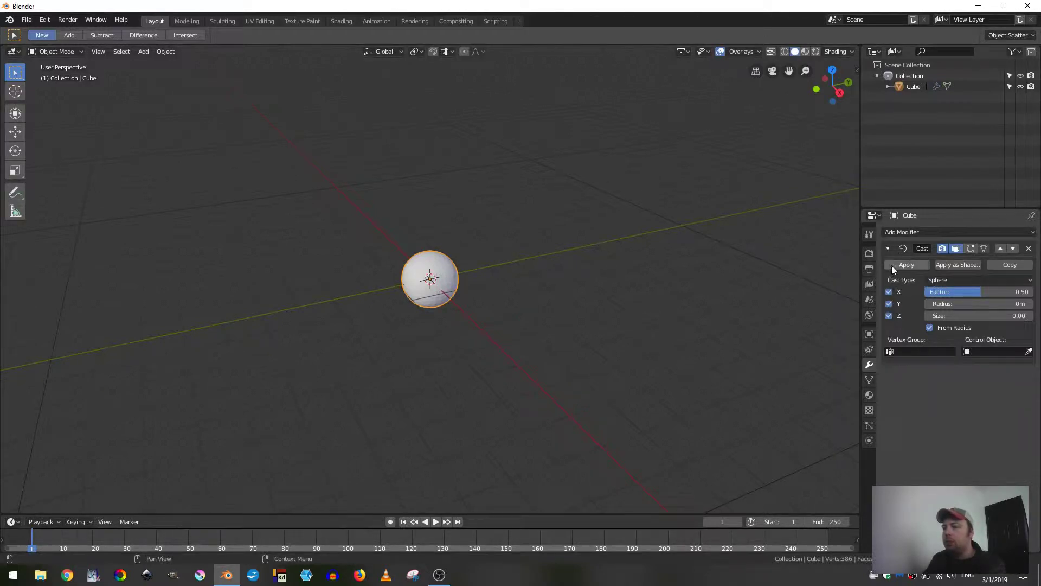
{"action": "left_click", "coordinate": [907, 270]}
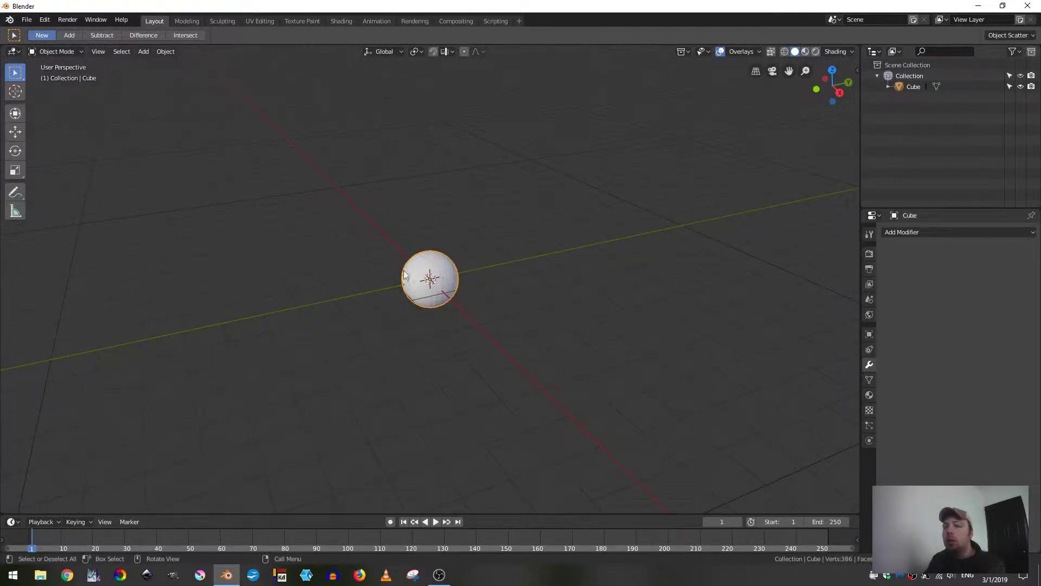
Step: Shade the sphere smooth and orbit around it to check the result
{"action": "middle_click", "coordinate": [425, 267]}
{"action": "scroll", "scroll_direction": "up", "scroll_amount": 3}
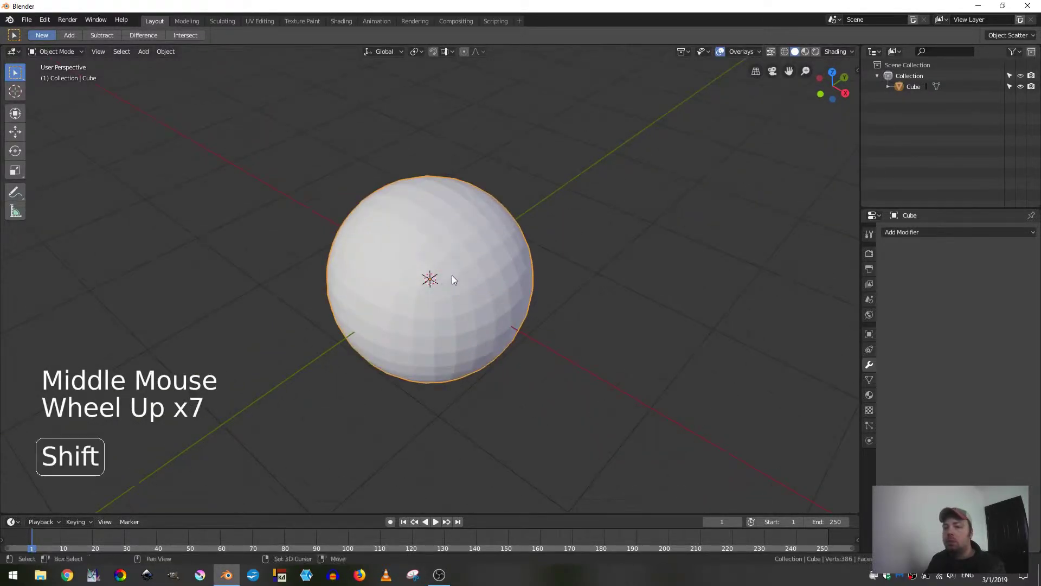
{"action": "middle_click", "coordinate": [452, 270]}
{"action": "middle_click", "coordinate": [475, 310]}
{"action": "middle_click", "coordinate": [419, 263]}
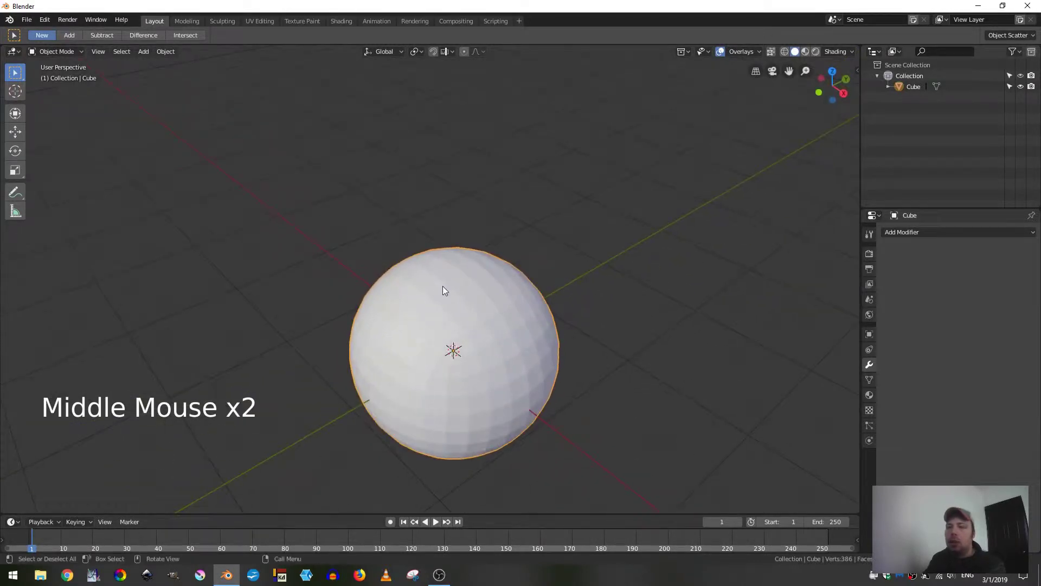
{"action": "left_click", "coordinate": [170, 56]}
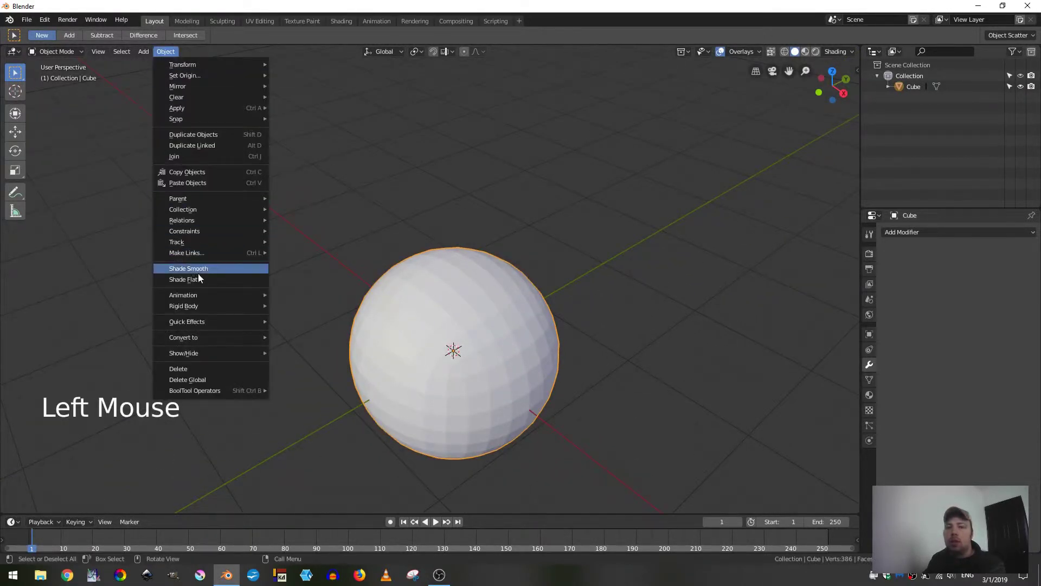
{"action": "scroll", "scroll_direction": "down", "scroll_amount": 3}
{"action": "middle_click", "coordinate": [392, 285]}
{"action": "middle_click", "coordinate": [391, 302]}
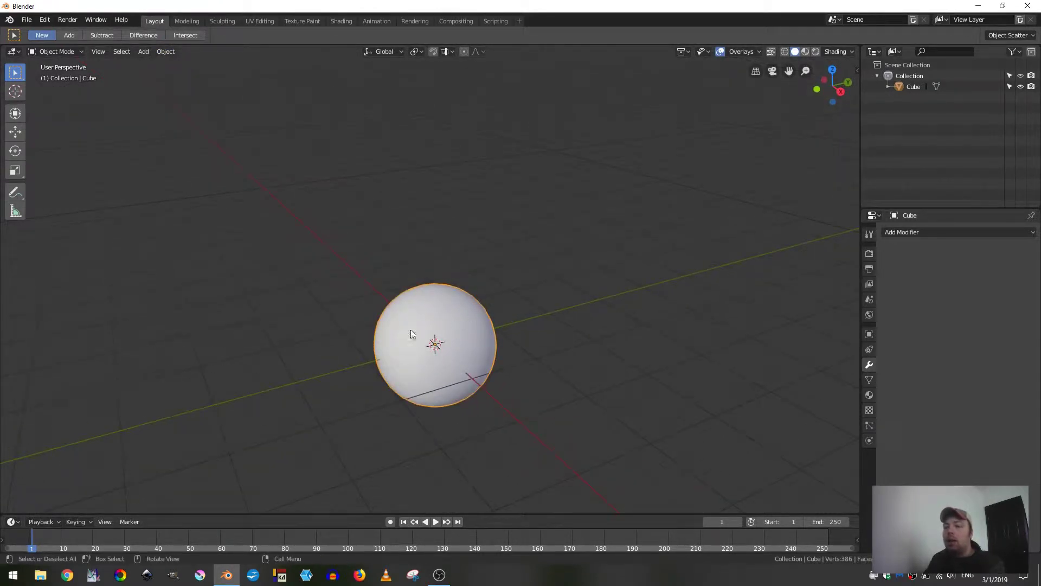
Step: Rename the Cube object to Soccer_Ball in the Outliner and hide it from the viewport
{"action": "left_click", "coordinate": [911, 91]}
{"action": "double_click", "coordinate": [911, 90]}
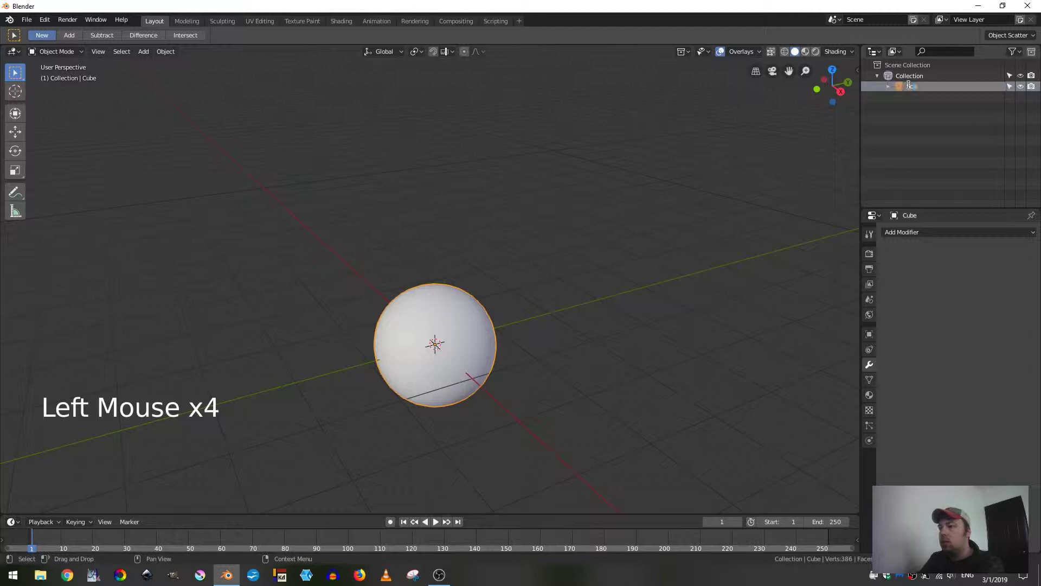
{"action": "key", "text": "BackSpace"}
{"action": "key", "text": "d"}
{"action": "key", "text": "BackSpace"}
{"action": "key", "text": "c"}
{"action": "key", "text": "l"}
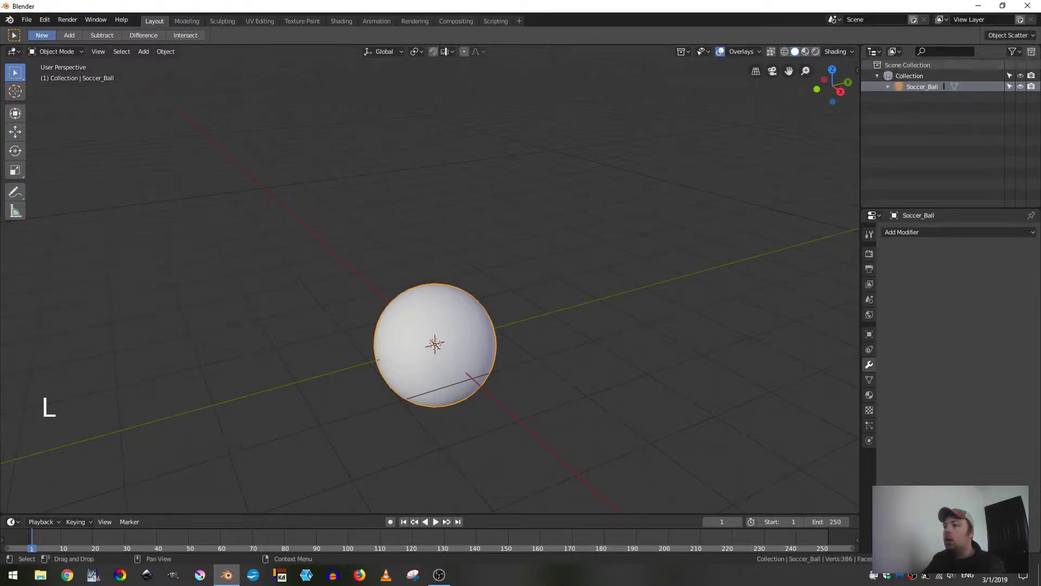
{"action": "left_click", "coordinate": [1022, 92]}
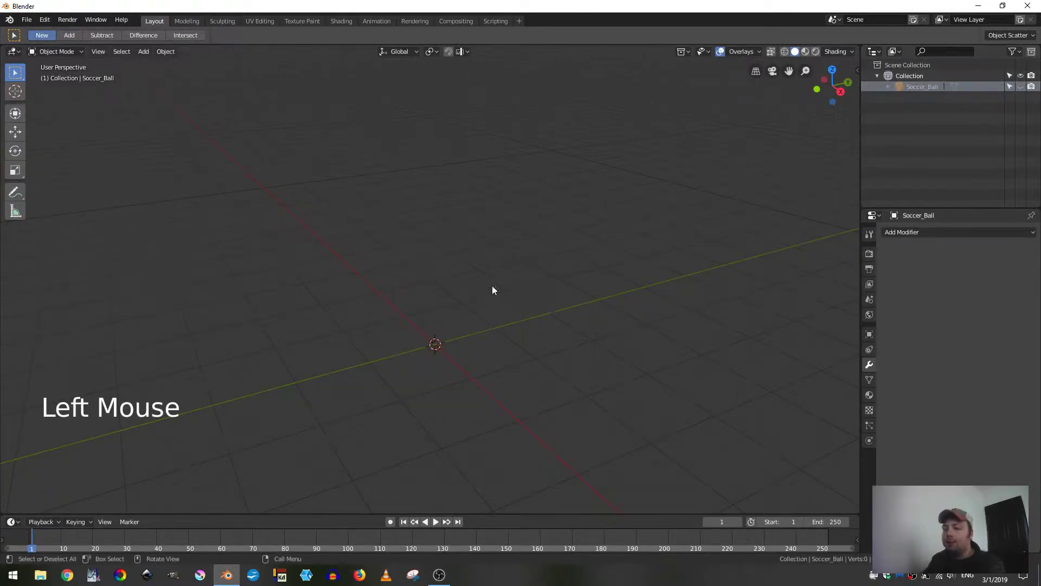
Step: Add an Ico Sphere and set its Subdivisions to 1, giving a 12-vertex icosahedron
{"action": "key", "text": "shift+a"}
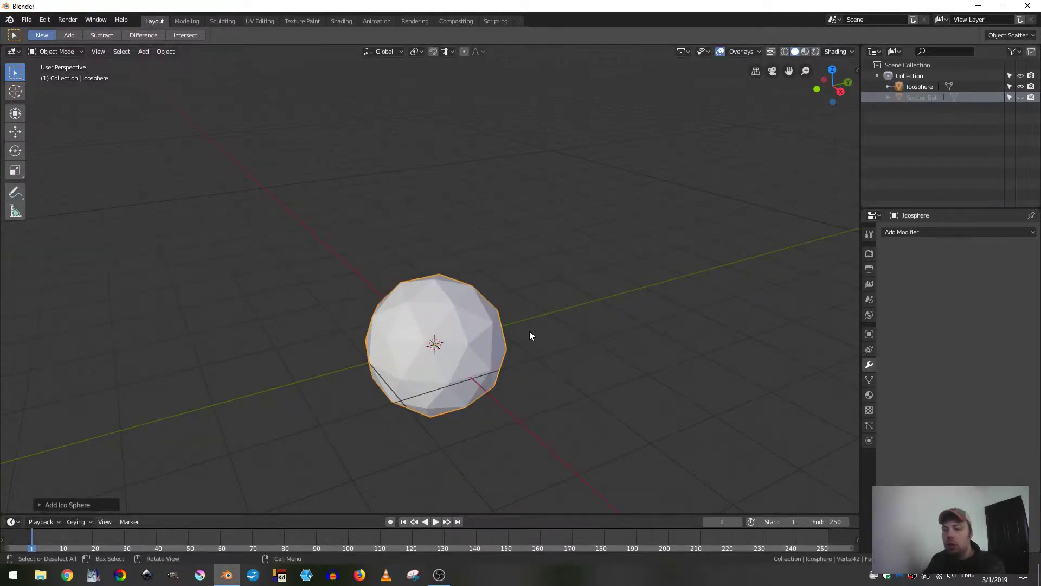
{"action": "left_click", "coordinate": [80, 510]}
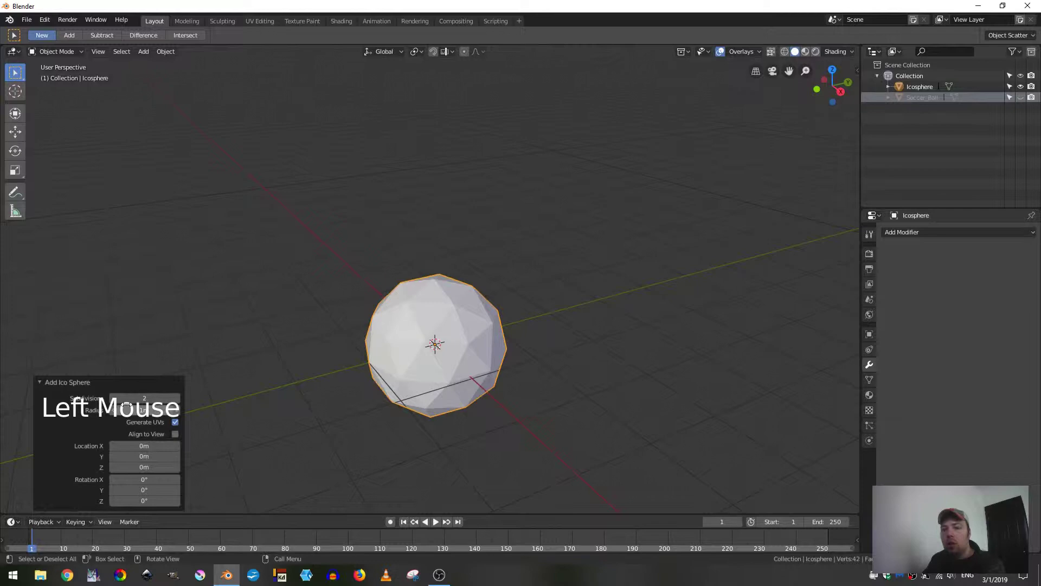
{"action": "left_click", "coordinate": [116, 402]}
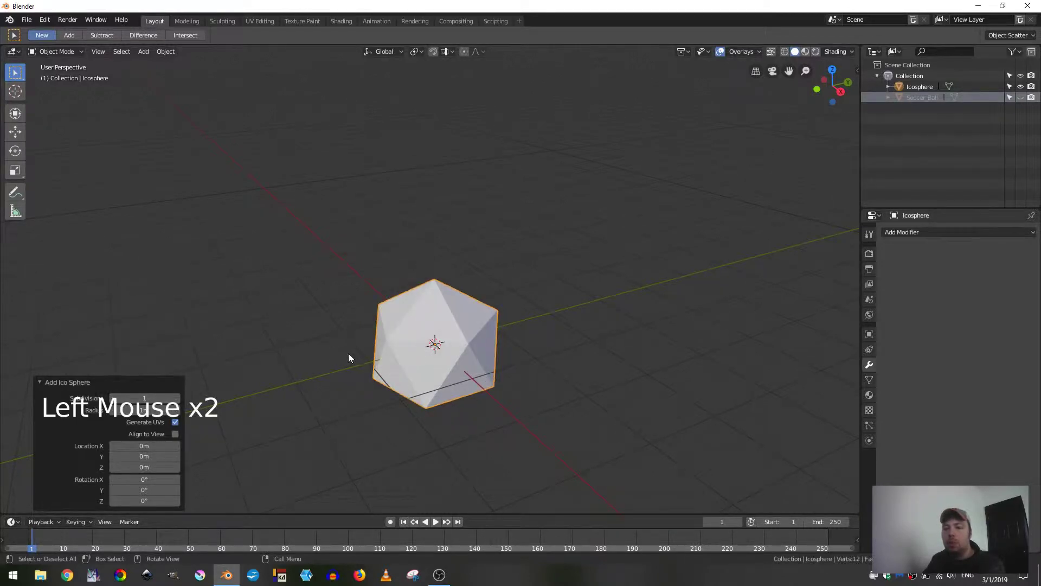
Step: In Edit Mode bevel all vertices into a 60-vertex truncated icosahedron and select its pentagon faces
{"action": "key", "text": "Tab"}
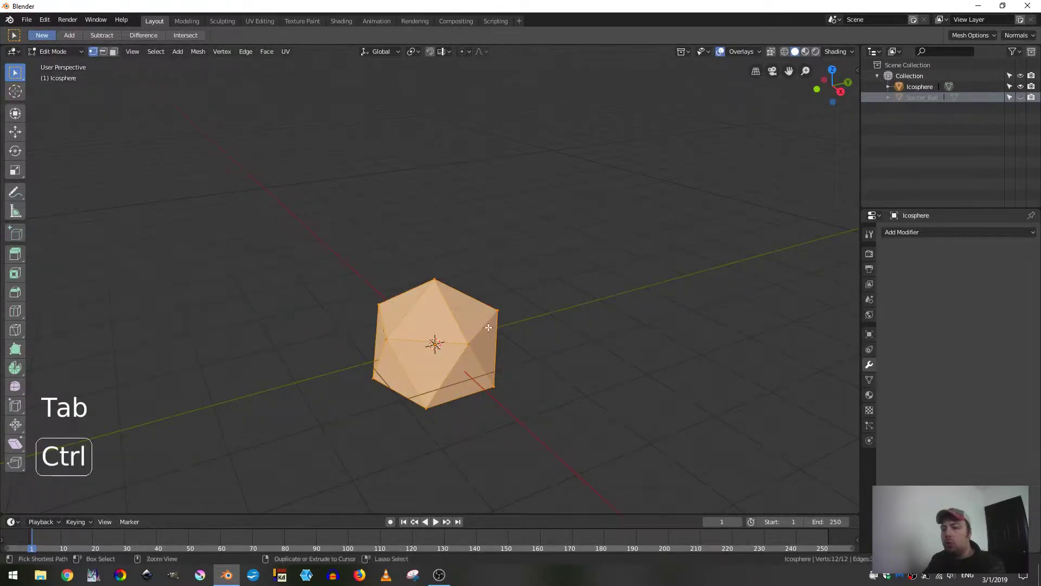
{"action": "key", "text": "ctrl+b"}
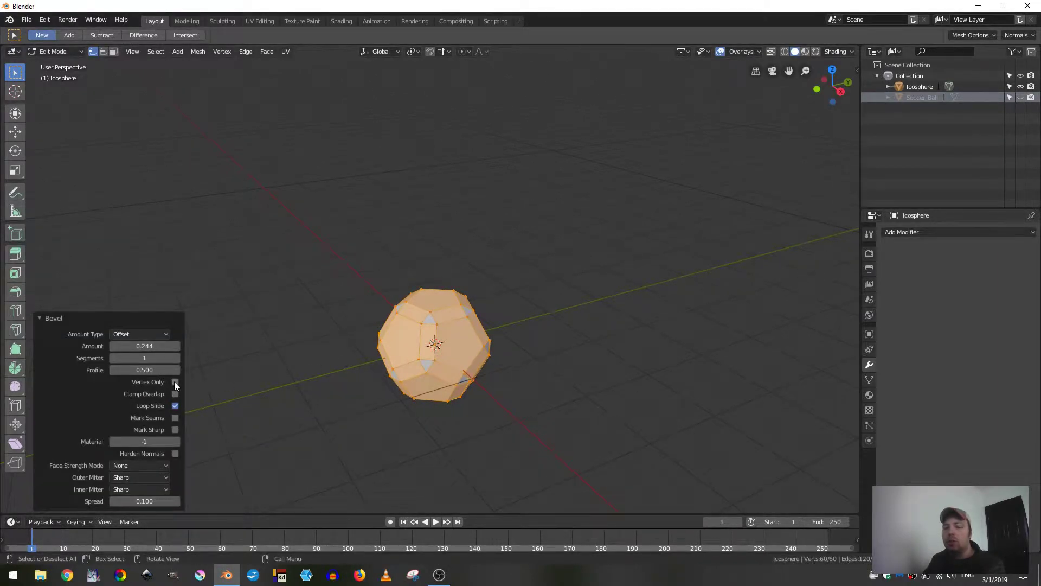
{"action": "left_click", "coordinate": [178, 388]}
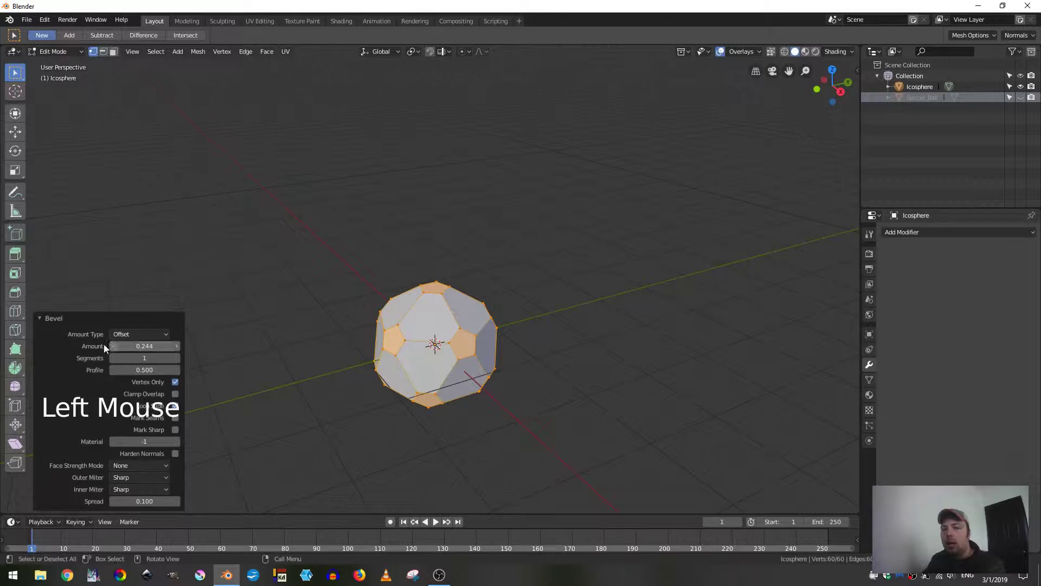
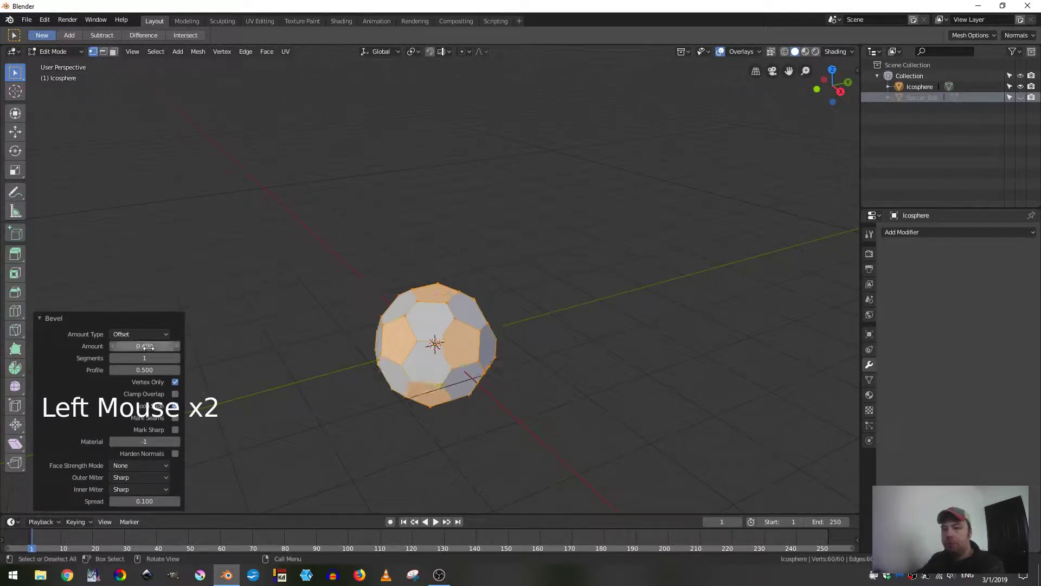
{"action": "middle_click", "coordinate": [438, 343]}
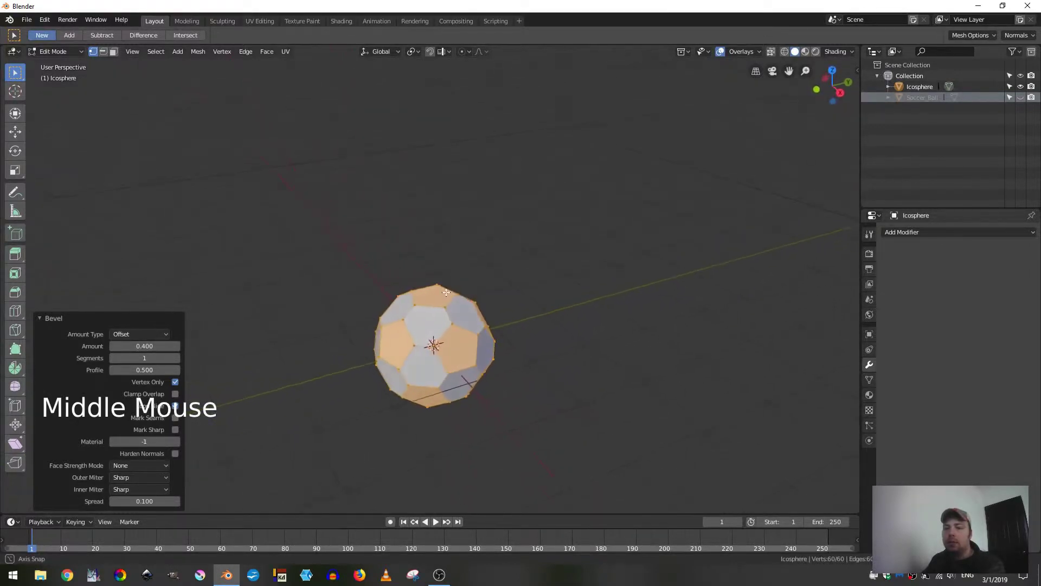
{"action": "scroll", "scroll_direction": "up", "scroll_amount": 3}
{"action": "scroll", "scroll_direction": "down", "scroll_amount": 3}
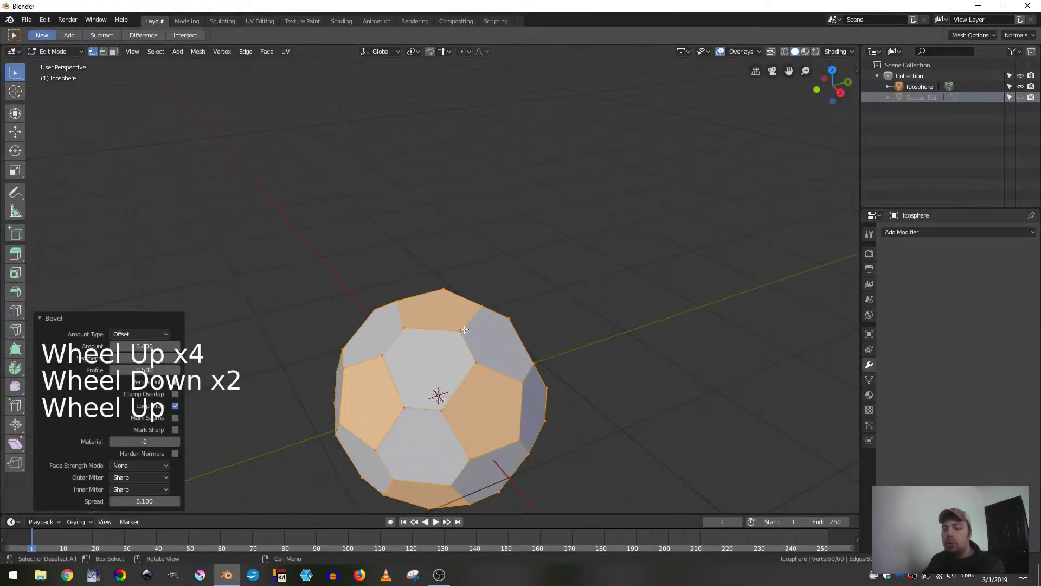
Step: Inset all faces individually so each panel gets a thin border, then work in Face select mode
{"action": "key", "text": "a"}
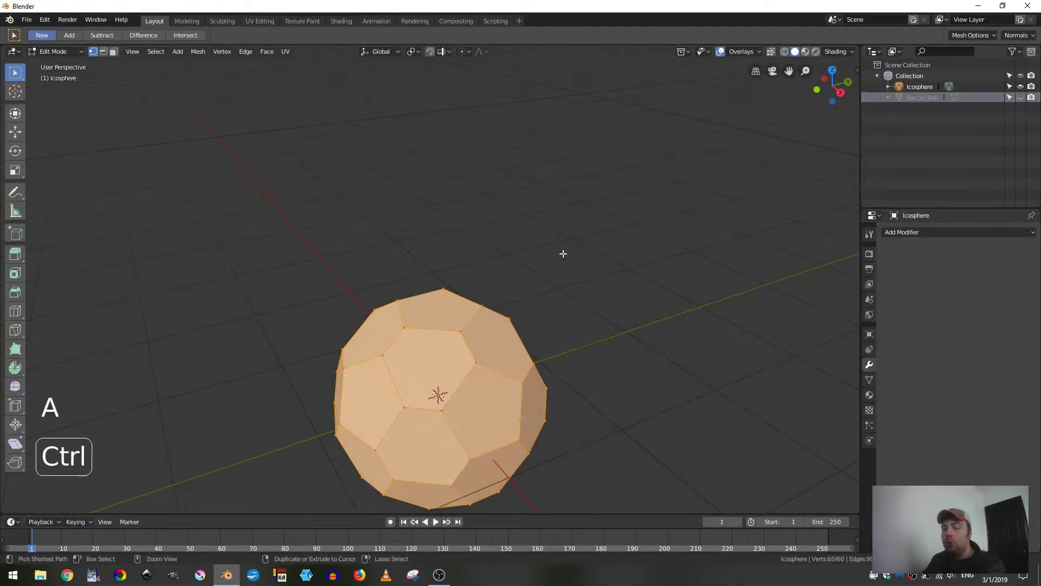
{"action": "key", "text": "ctrl+b"}
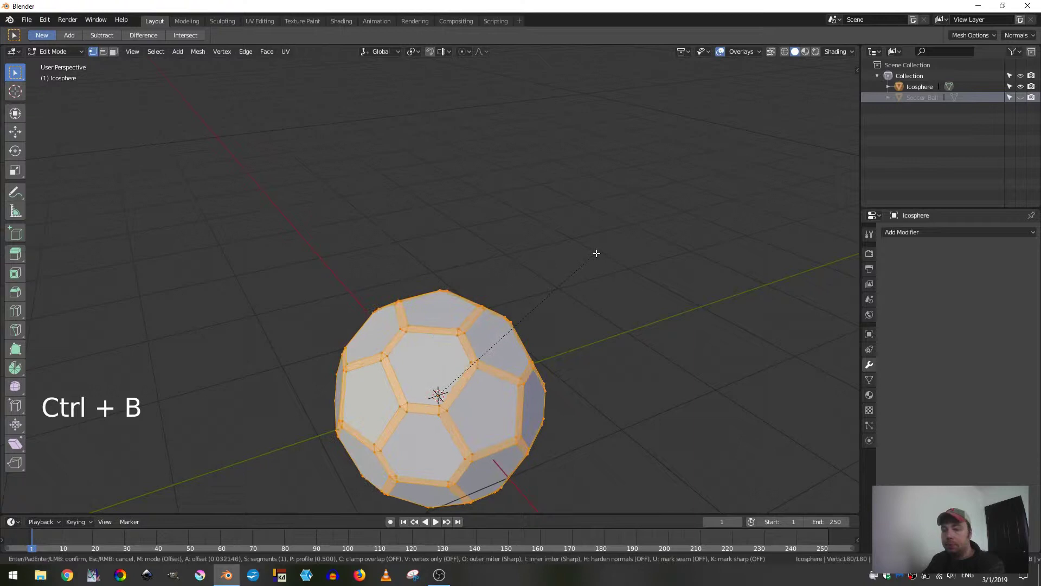
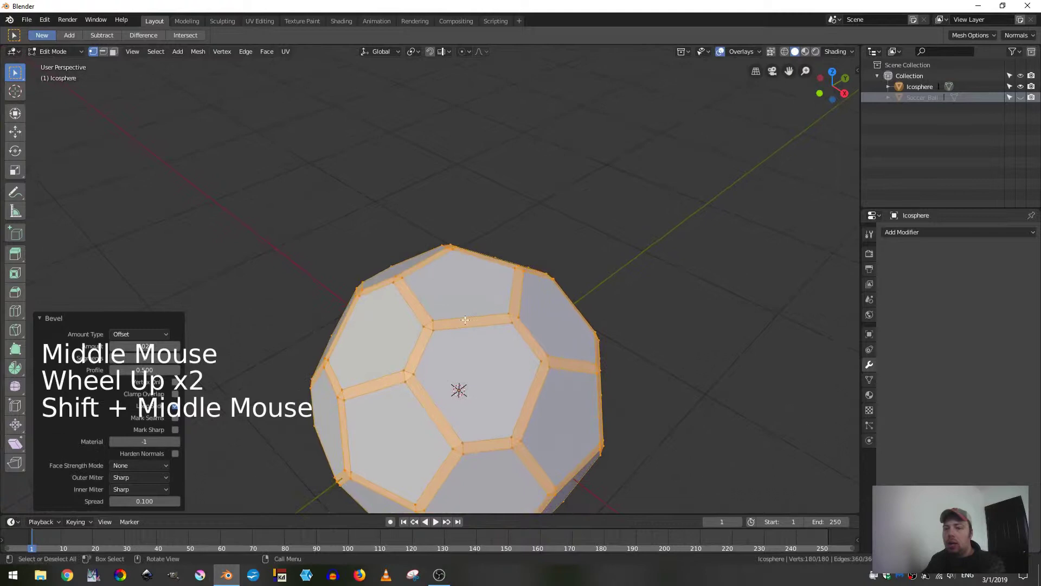
{"action": "scroll", "scroll_direction": "up", "scroll_amount": 3}
{"action": "scroll", "scroll_direction": "down", "scroll_amount": 3}
{"action": "left_click", "coordinate": [119, 57]}
Step: Extrude the border strips along normals by about 0.1 to raise seams between the panels
{"action": "key", "text": "alt+e"}
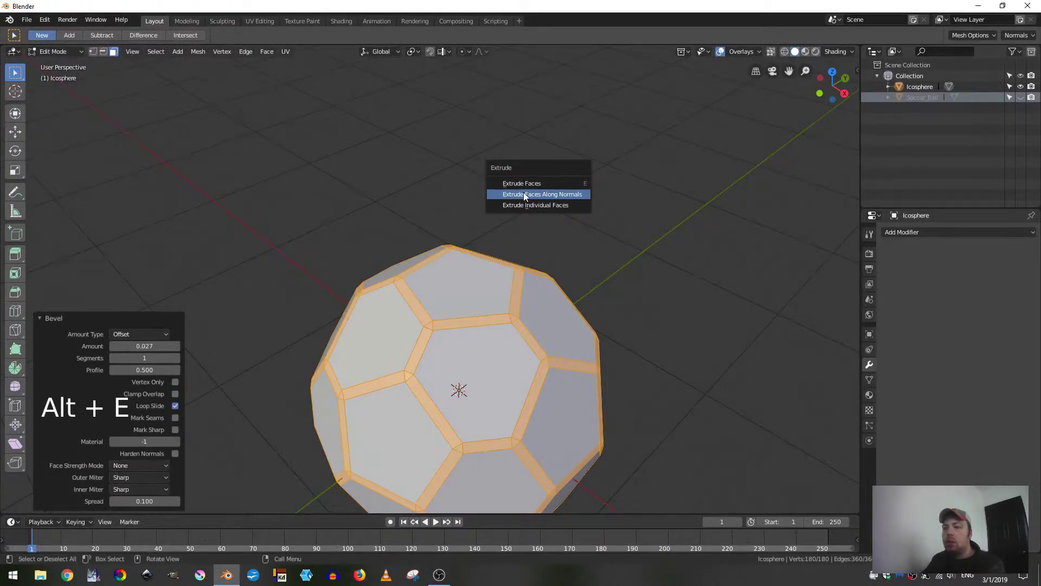
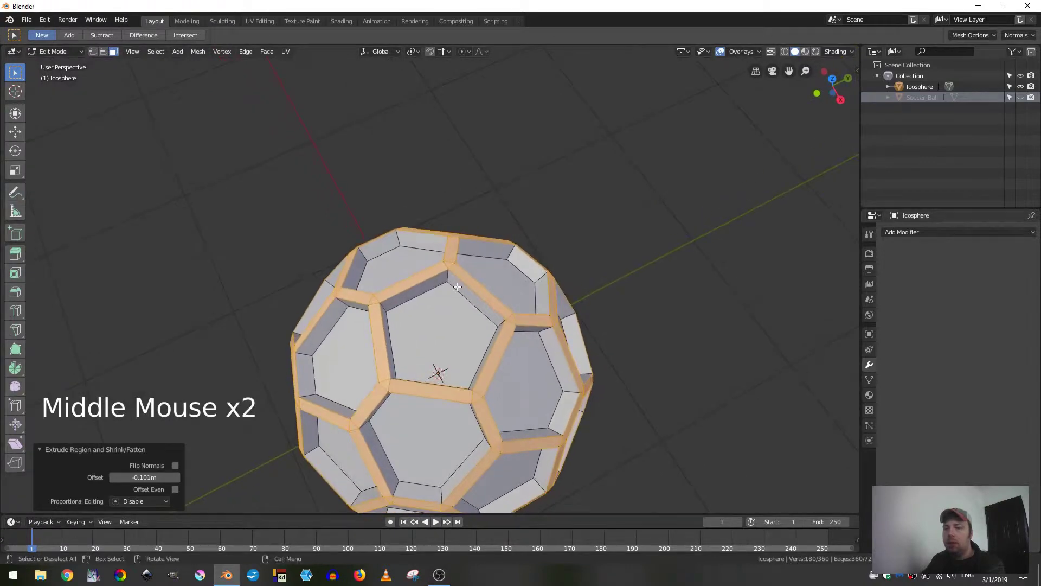
{"action": "left_click", "coordinate": [115, 54]}
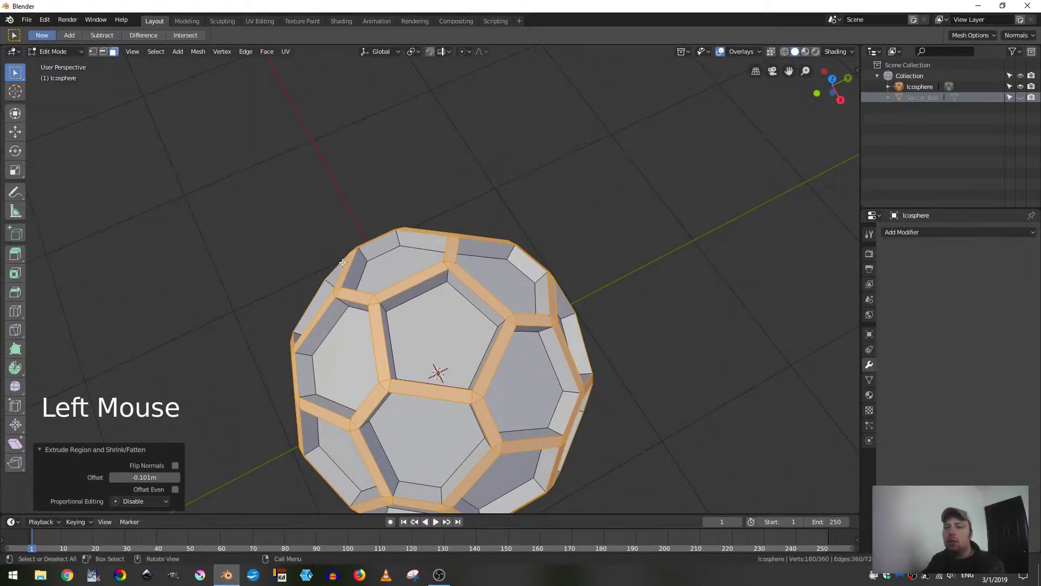
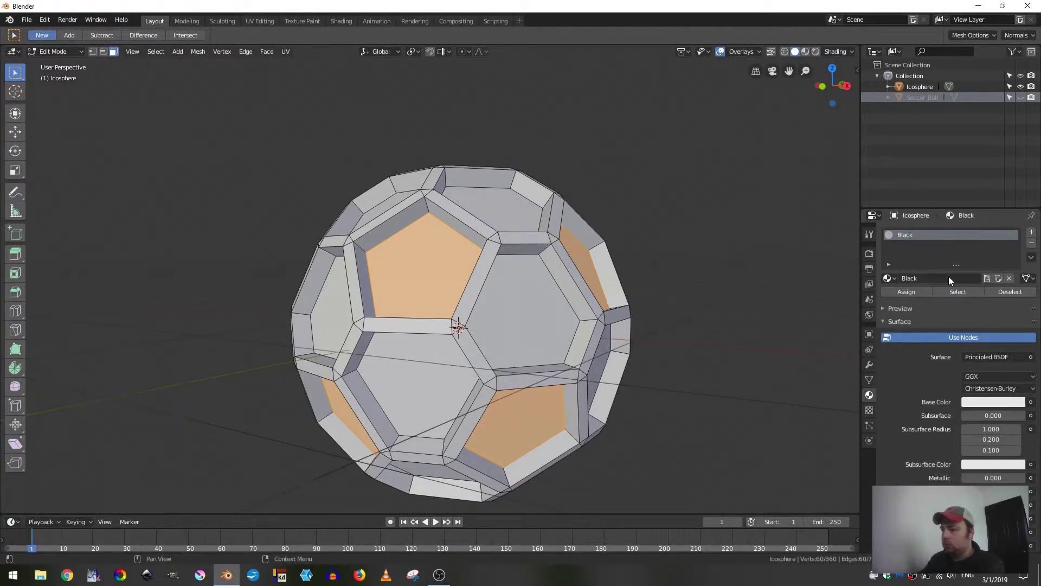
Step: Set the Black material's Base Color to black and add a second slot with a new White material
{"action": "left_click", "coordinate": [986, 406]}
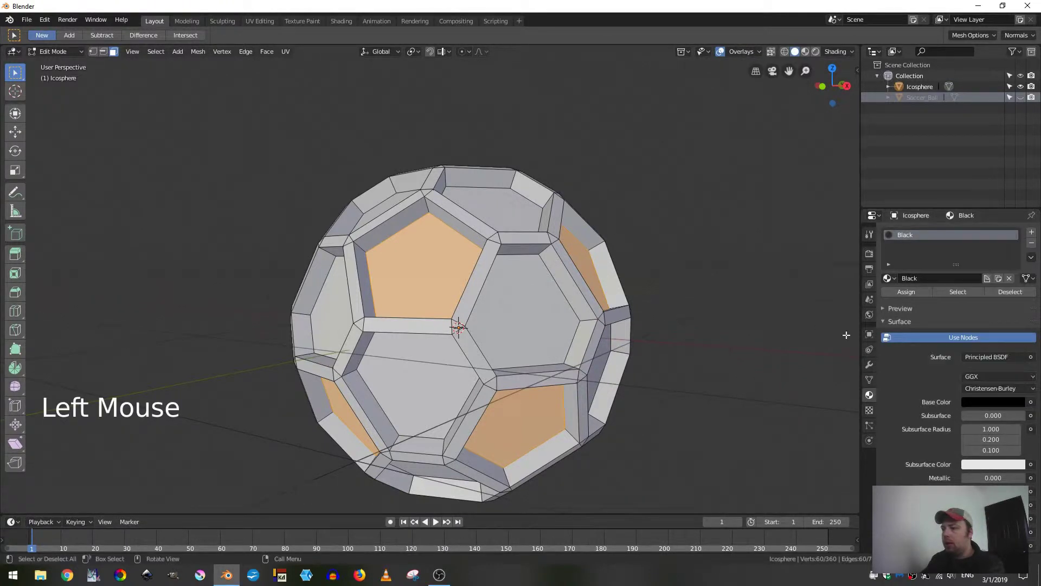
{"action": "left_click", "coordinate": [909, 299]}
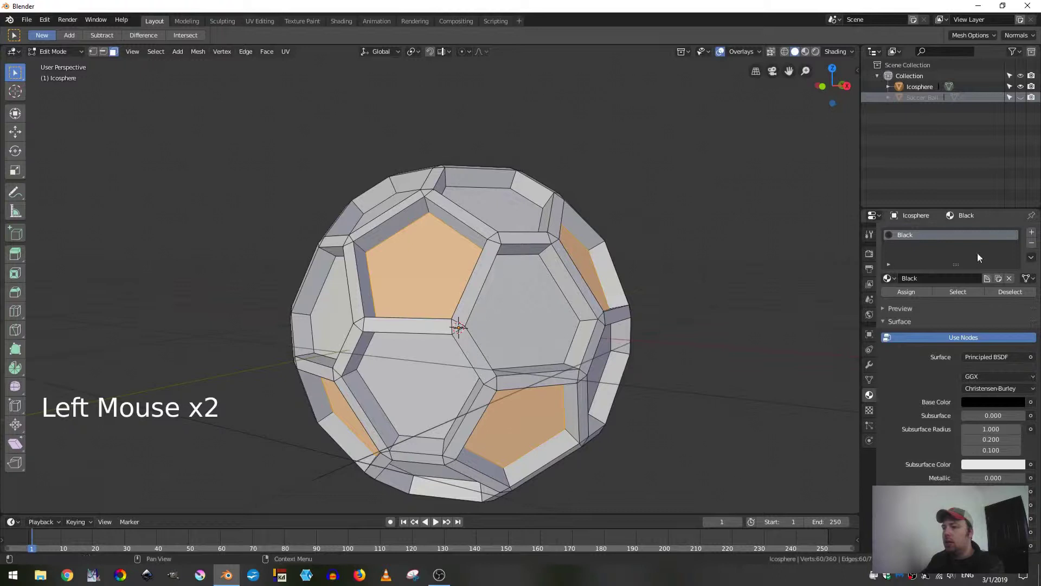
{"action": "left_click", "coordinate": [1033, 231]}
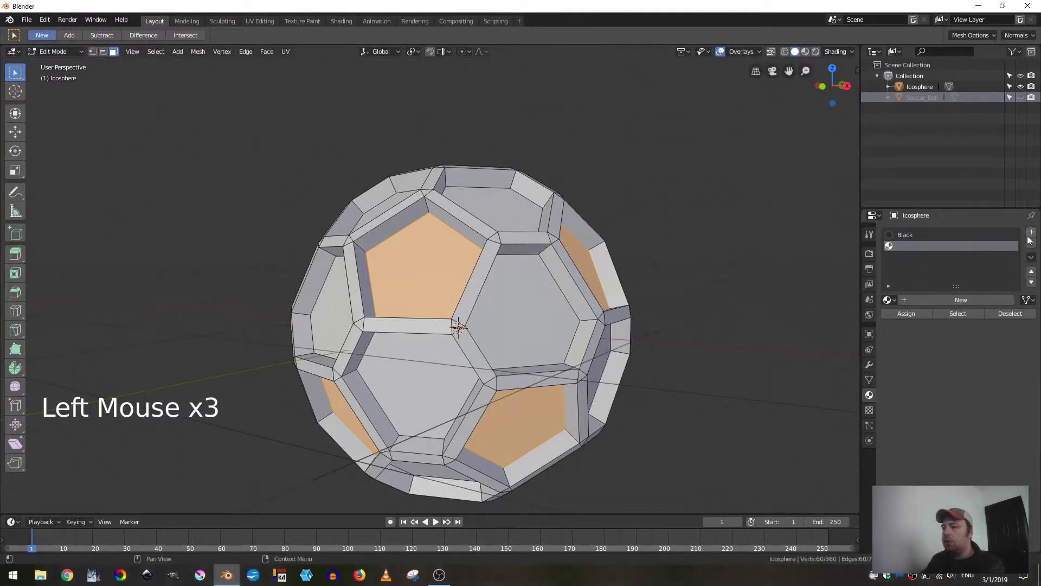
{"action": "left_click", "coordinate": [915, 303]}
{"action": "left_click", "coordinate": [927, 300]}
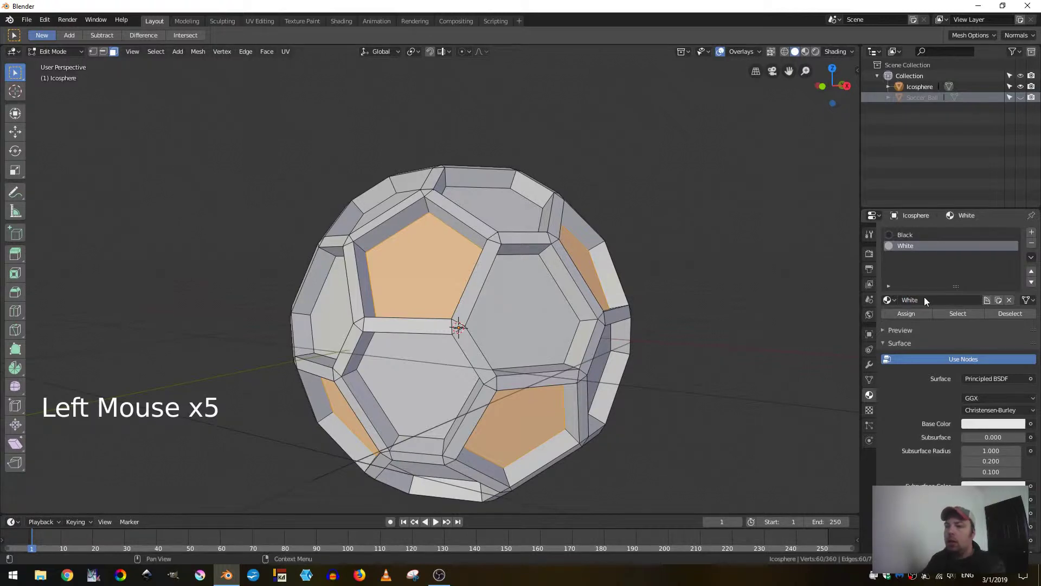
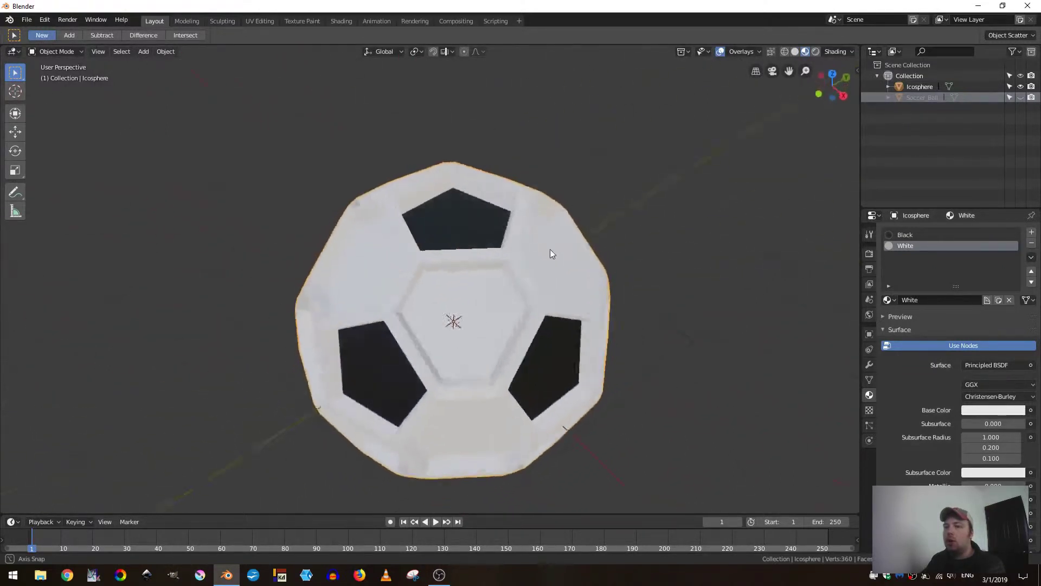
Step: Orbit around the ball to inspect its black-and-white pattern
{"action": "scroll", "scroll_direction": "up", "scroll_amount": 3}
{"action": "scroll", "scroll_direction": "down", "scroll_amount": 3}
{"action": "middle_click", "coordinate": [489, 268]}
{"action": "middle_click", "coordinate": [473, 279]}
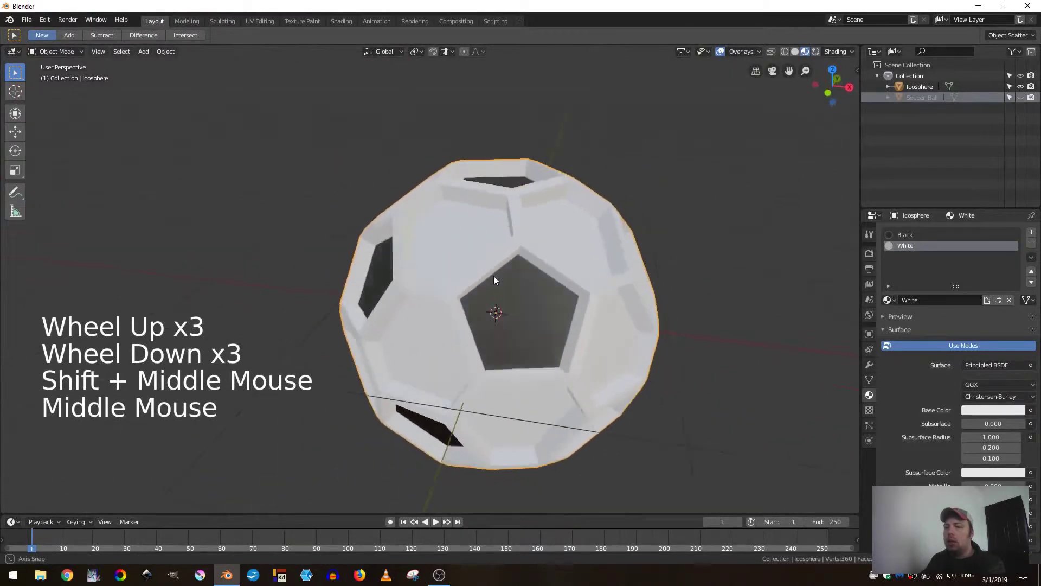
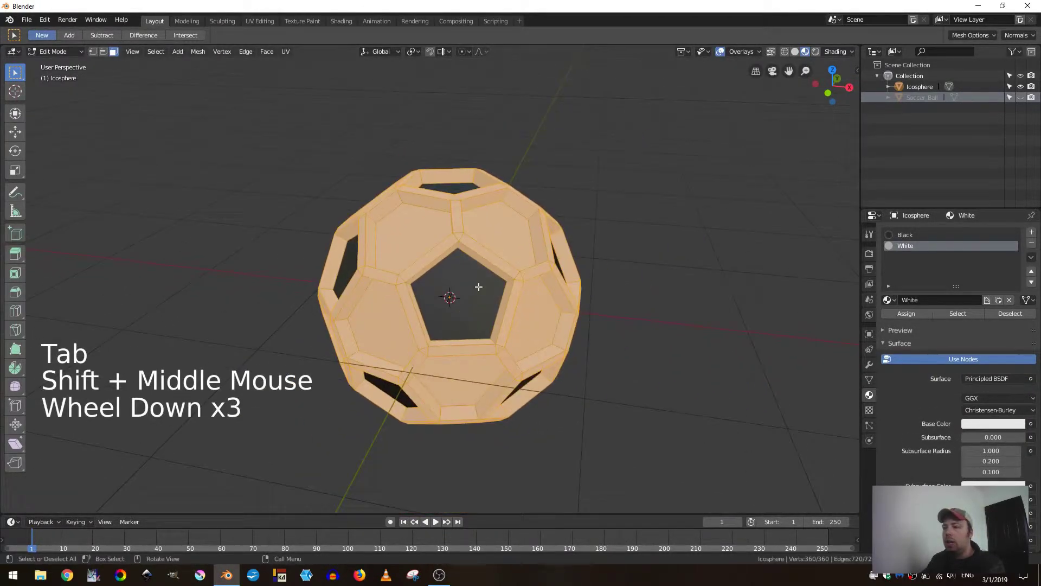
Step: Select the faces of the Black slot and start insetting the pentagons with a thin inner rim
{"action": "left_click", "coordinate": [912, 239]}
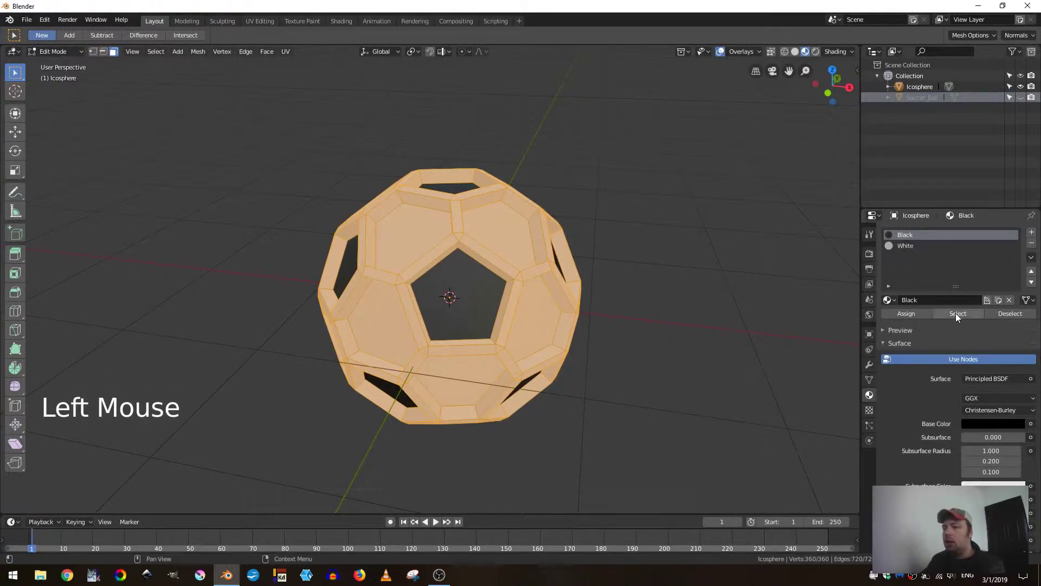
{"action": "key", "text": "alt+a"}
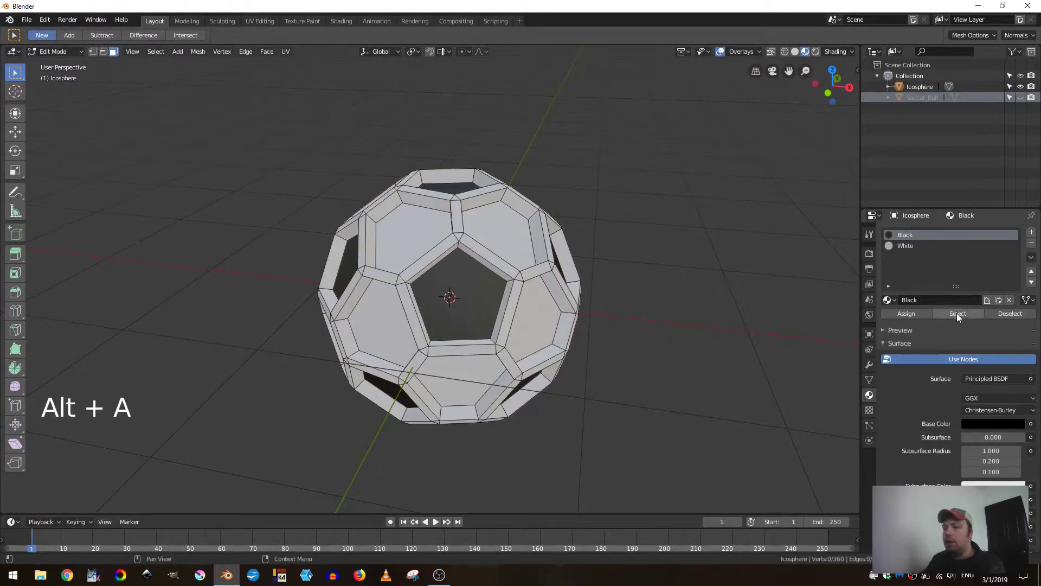
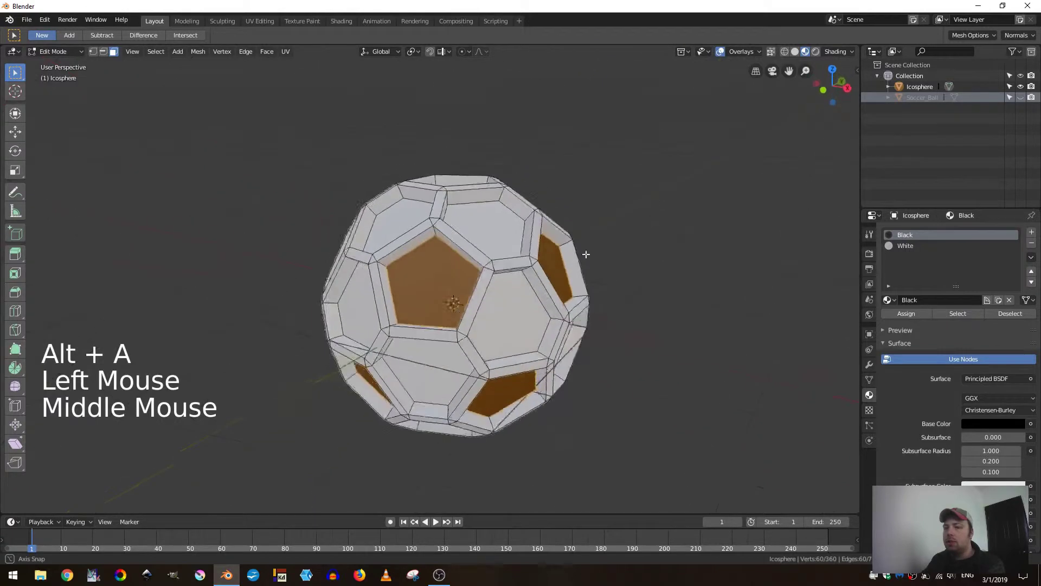
{"action": "scroll", "scroll_direction": "up", "scroll_amount": 3}
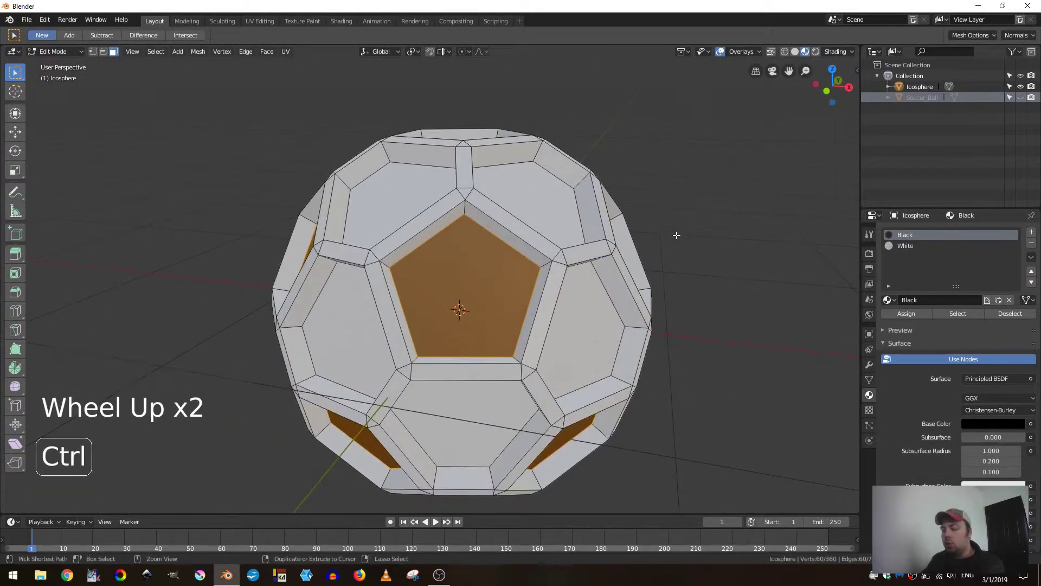
{"action": "key", "text": "ctrl+b"}
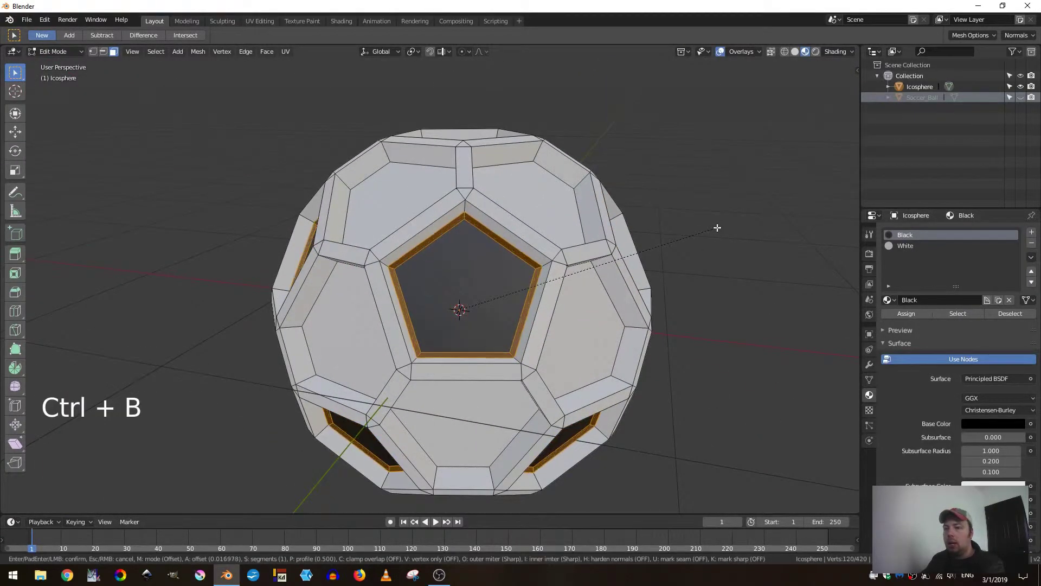
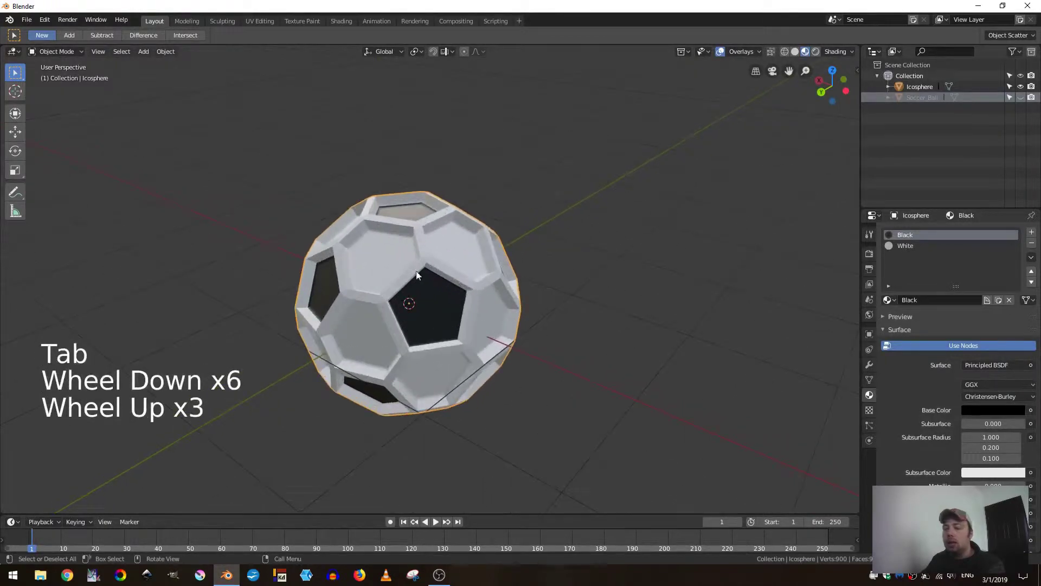
Step: Scale the icosphere up 5x and unhide the inner Soccer_Ball so it sits inside
{"action": "key", "text": "s"}
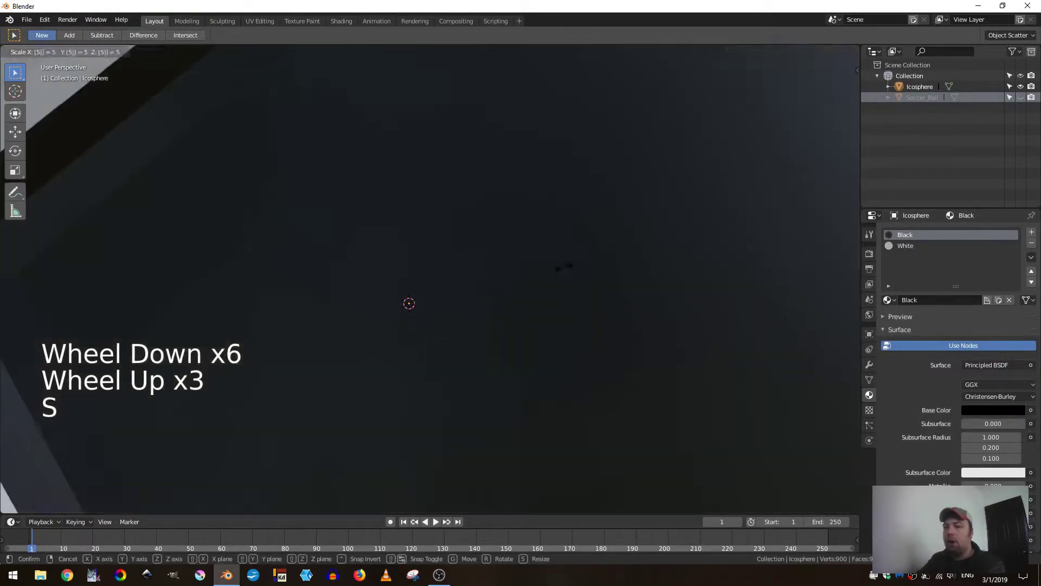
{"action": "scroll", "scroll_direction": "down", "scroll_amount": 3}
{"action": "scroll", "scroll_direction": "up", "scroll_amount": 3}
{"action": "left_click", "coordinate": [929, 104]}
{"action": "left_click", "coordinate": [1025, 104]}
{"action": "scroll", "scroll_direction": "up", "scroll_amount": 3}
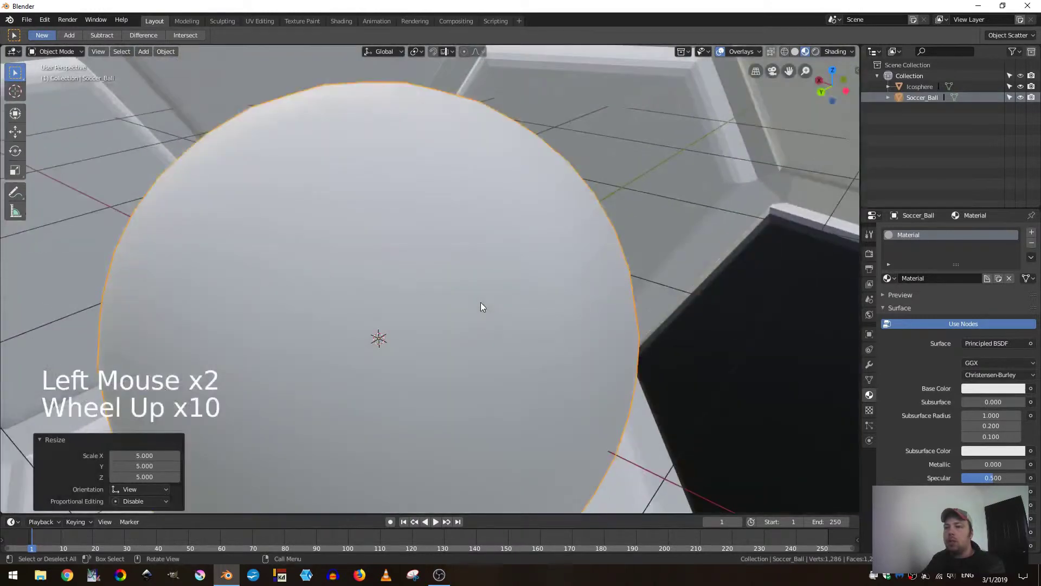
{"action": "scroll", "scroll_direction": "down", "scroll_amount": 3}
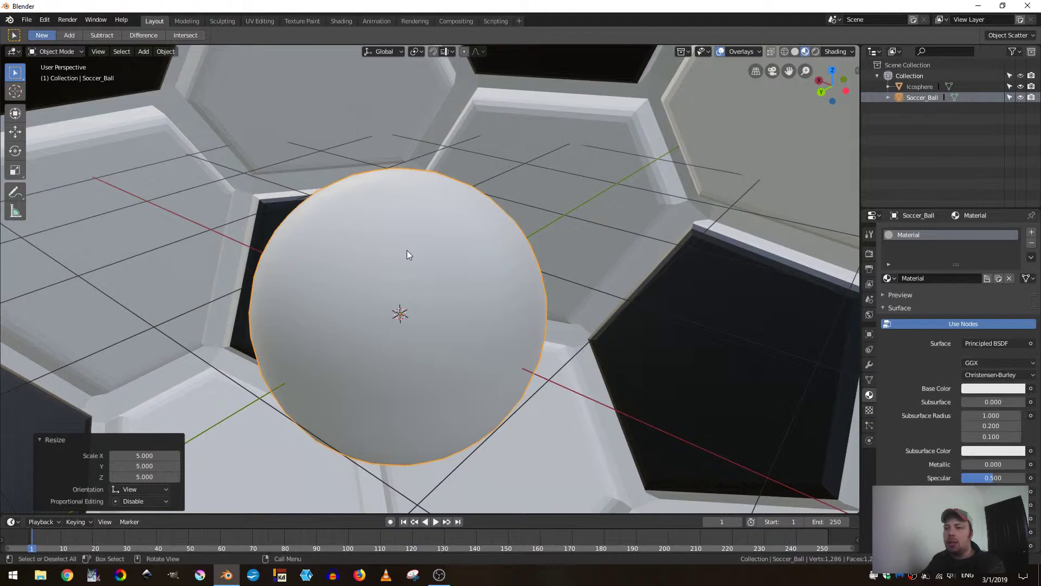
Step: Make the Icosphere the active object again and show the viewport in wireframe shading
{"action": "left_click", "coordinate": [580, 90]}
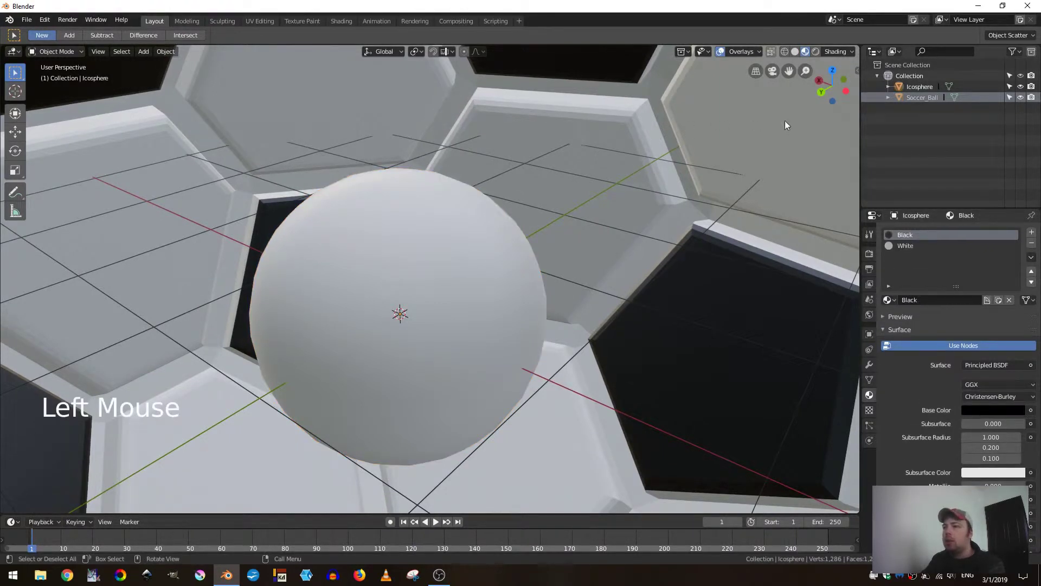
{"action": "left_click", "coordinate": [921, 94]}
{"action": "left_click", "coordinate": [160, 58]}
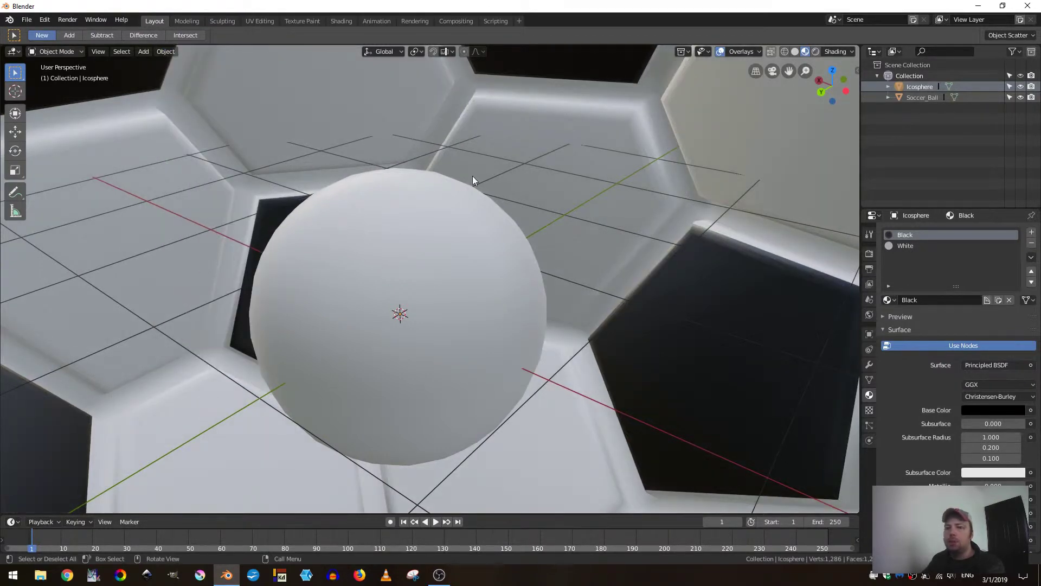
{"action": "scroll", "scroll_direction": "down", "scroll_amount": 3}
{"action": "scroll", "scroll_direction": "up", "scroll_amount": 3}
{"action": "scroll", "scroll_direction": "down", "scroll_amount": 3}
{"action": "left_click", "coordinate": [789, 57]}
{"action": "scroll", "scroll_direction": "down", "scroll_amount": 3}
Step: Select the inner Soccer_Ball and rename its material to Soccer_Ball_Material
{"action": "scroll", "scroll_direction": "up", "scroll_amount": 3}
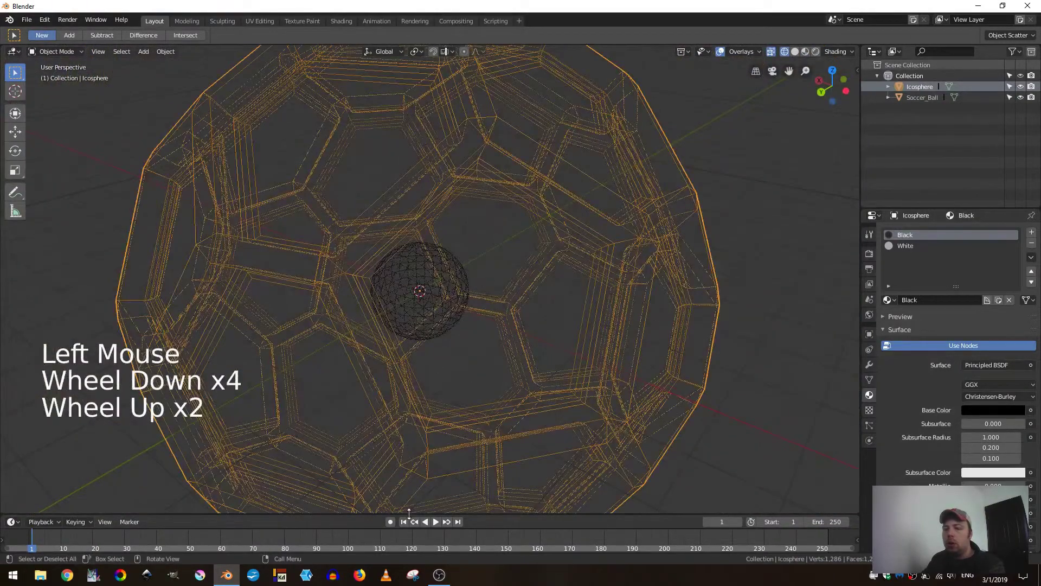
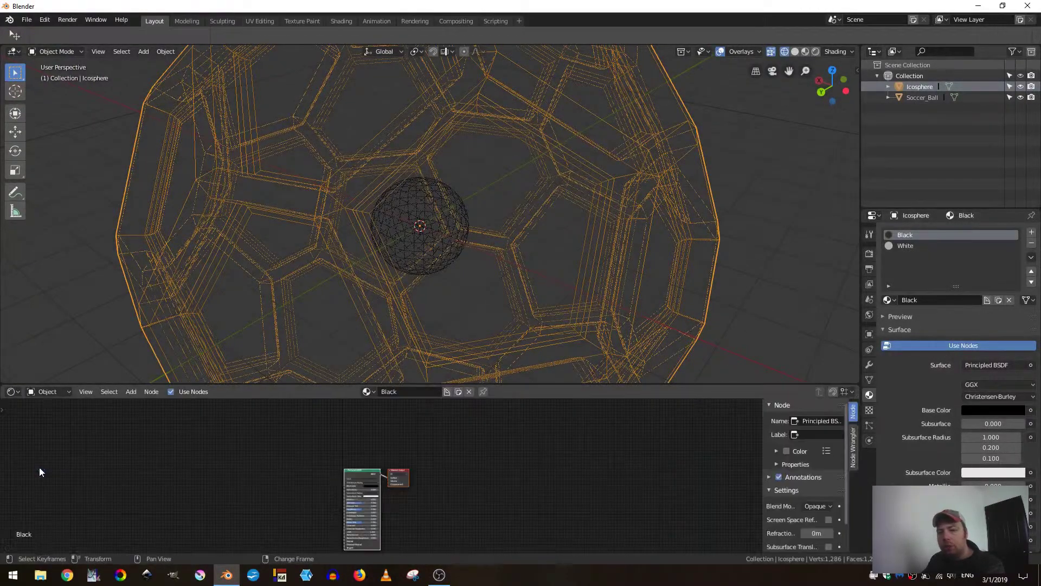
{"action": "middle_click", "coordinate": [340, 480]}
{"action": "left_click", "coordinate": [429, 230]}
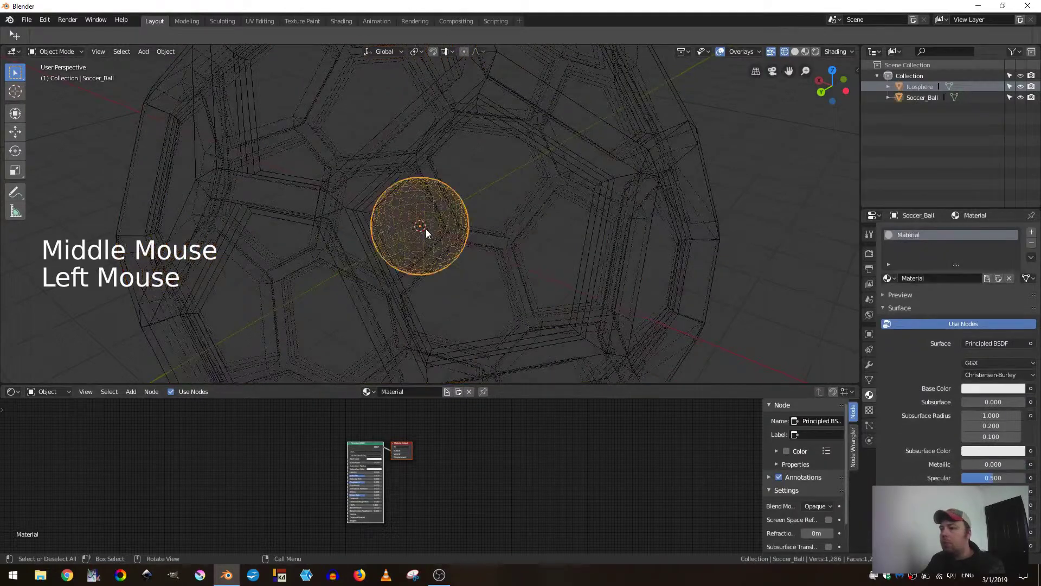
{"action": "left_click", "coordinate": [935, 280]}
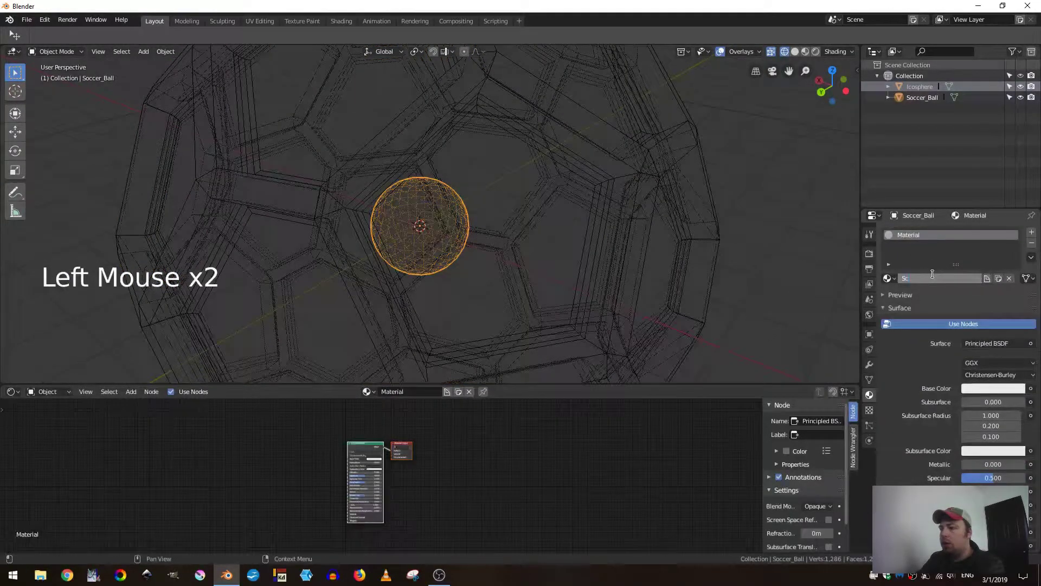
{"action": "key", "text": "c"}
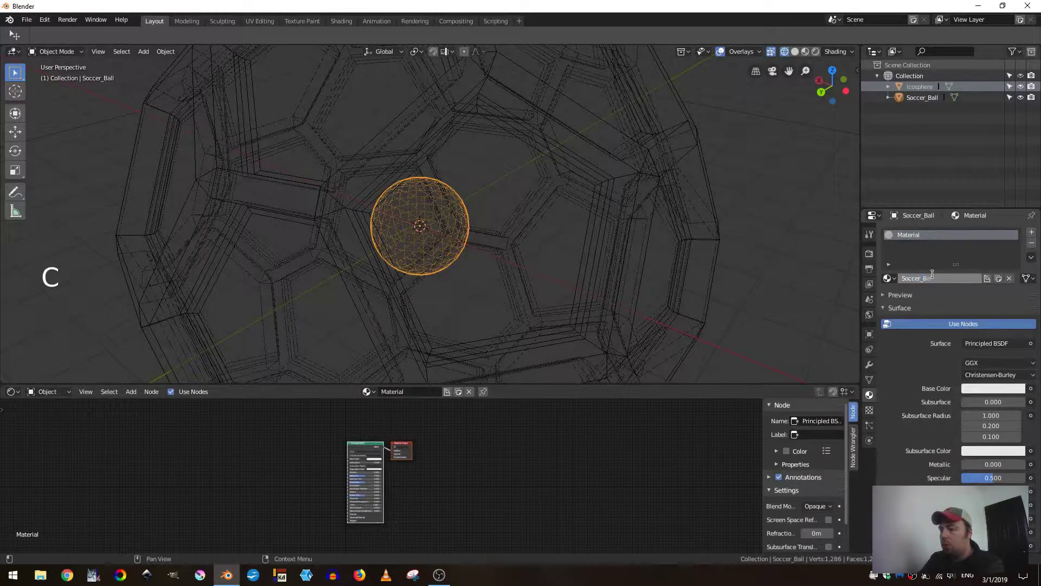
{"action": "key", "text": "l"}
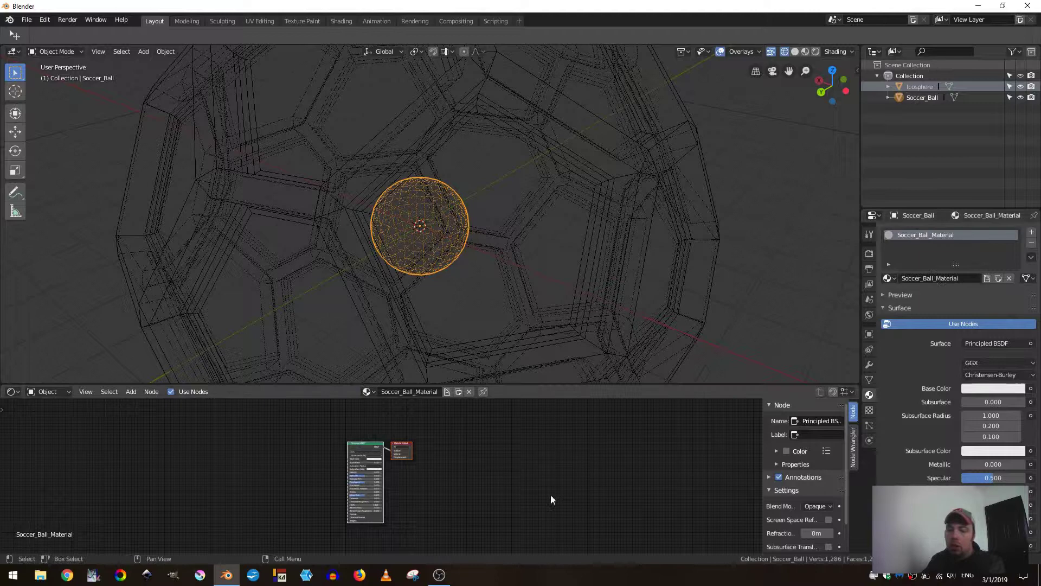
Step: Add an Image Texture node to the material in the Shader Editor via Shift+A
{"action": "scroll", "scroll_direction": "up", "scroll_amount": 3}
{"action": "middle_click", "coordinate": [434, 450]}
{"action": "middle_click", "coordinate": [527, 445]}
{"action": "key", "text": "shift+a"}
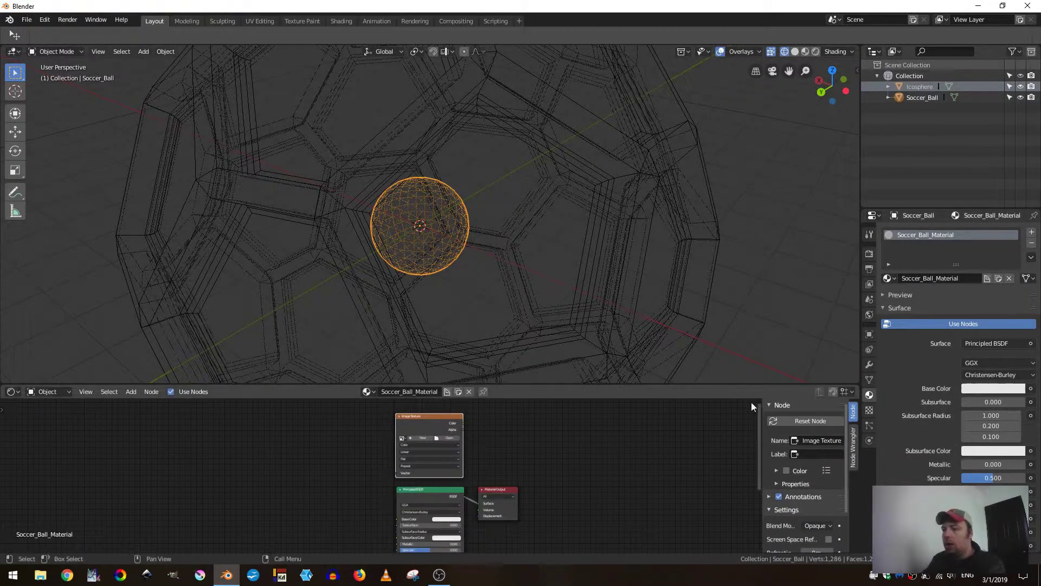
Step: Create a new blank 1024×1024 image named Soccer_Ball_Texture in the texture properties
{"action": "left_click", "coordinate": [875, 411]}
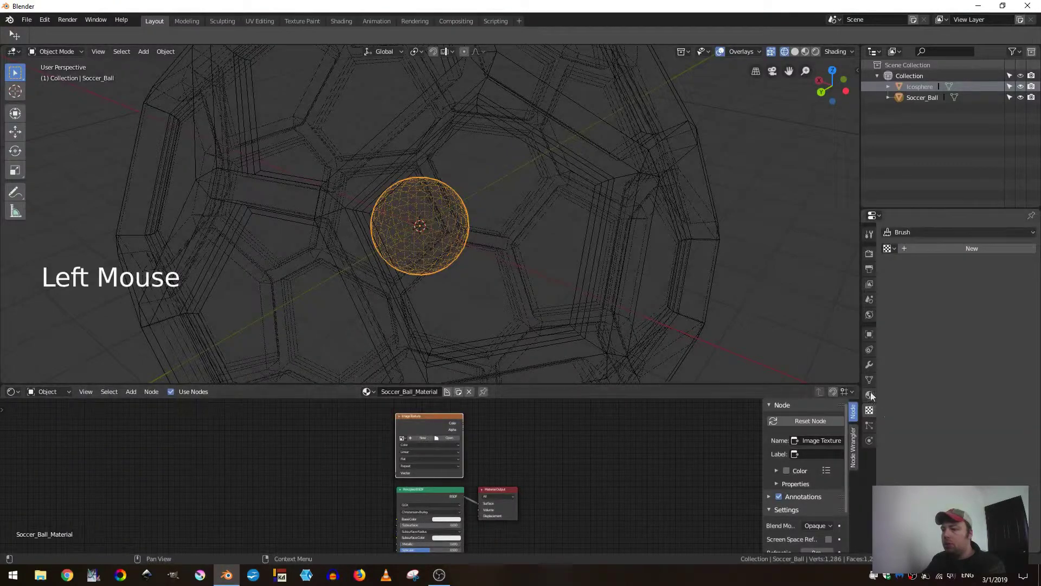
{"action": "left_click", "coordinate": [928, 250]}
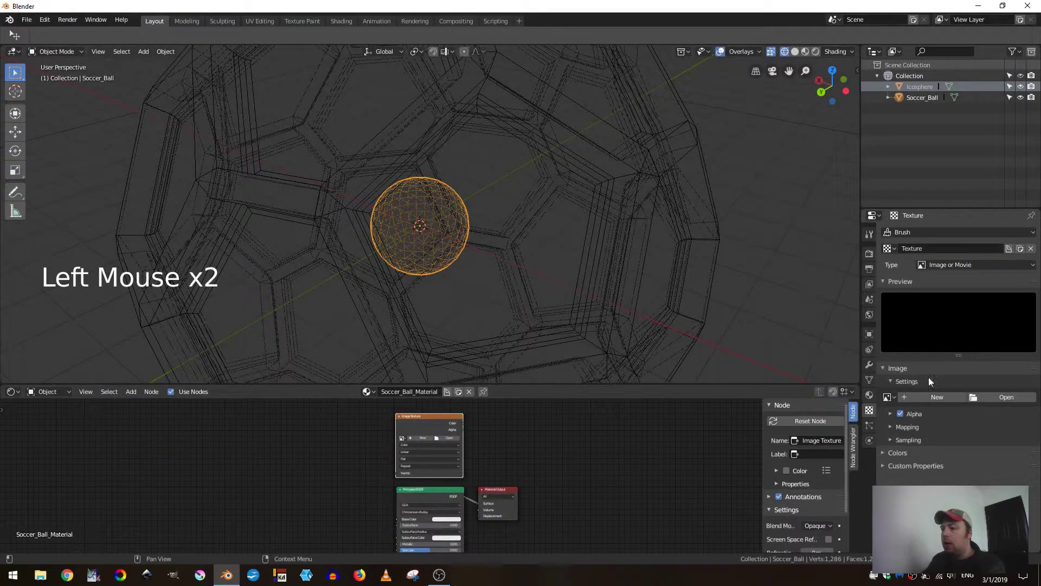
{"action": "left_click", "coordinate": [934, 397]}
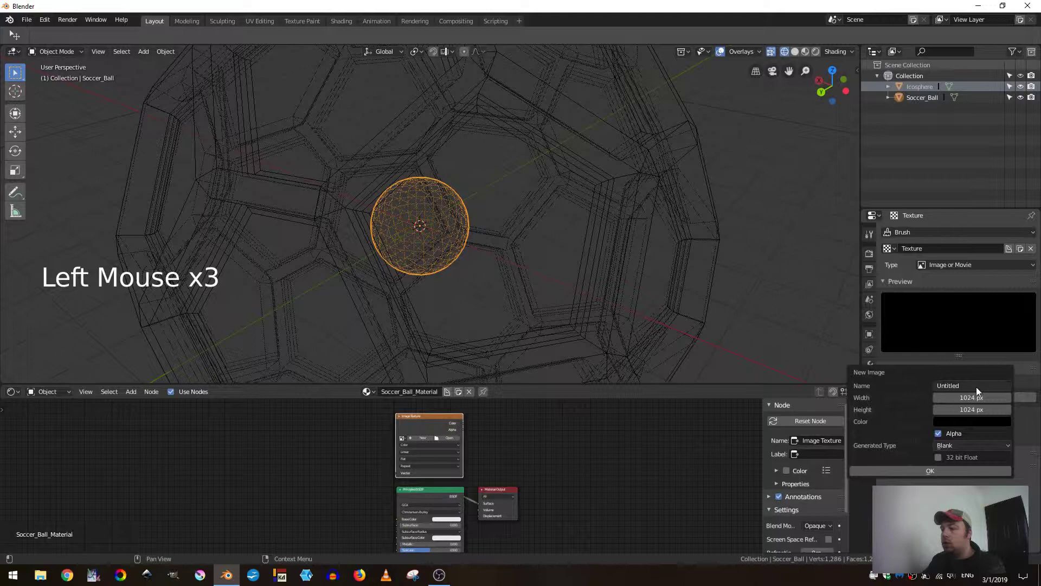
{"action": "key", "text": "c"}
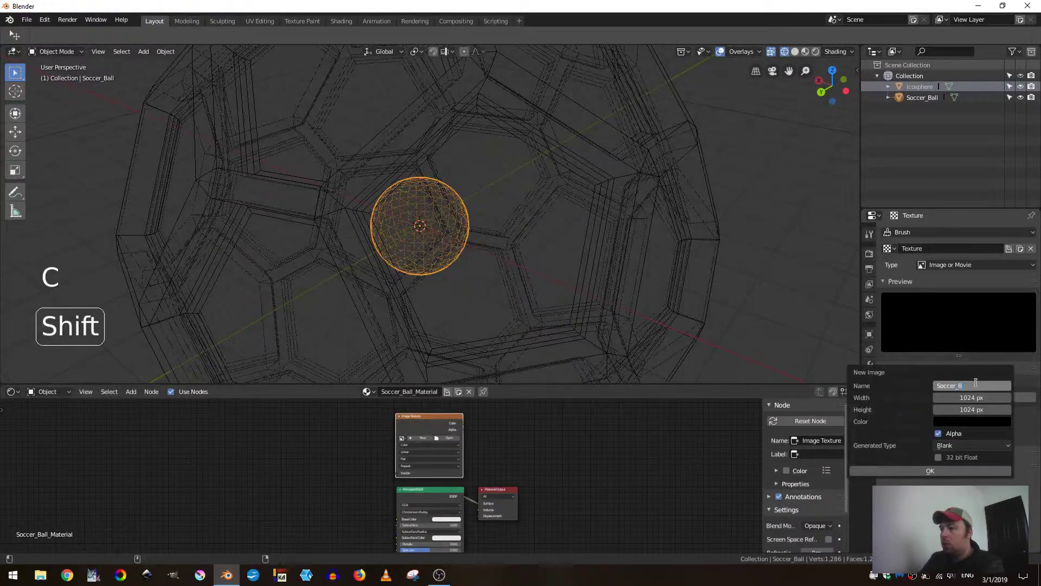
{"action": "key", "text": "l"}
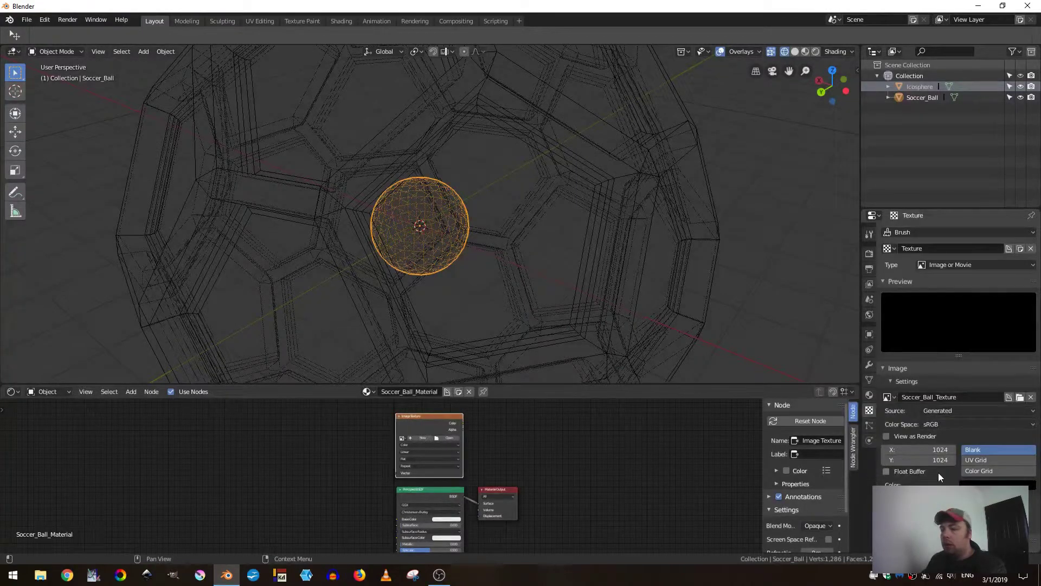
Step: Assign Soccer_Ball_Texture to the Image Texture node and reselect the inner ball
{"action": "left_click", "coordinate": [406, 443]}
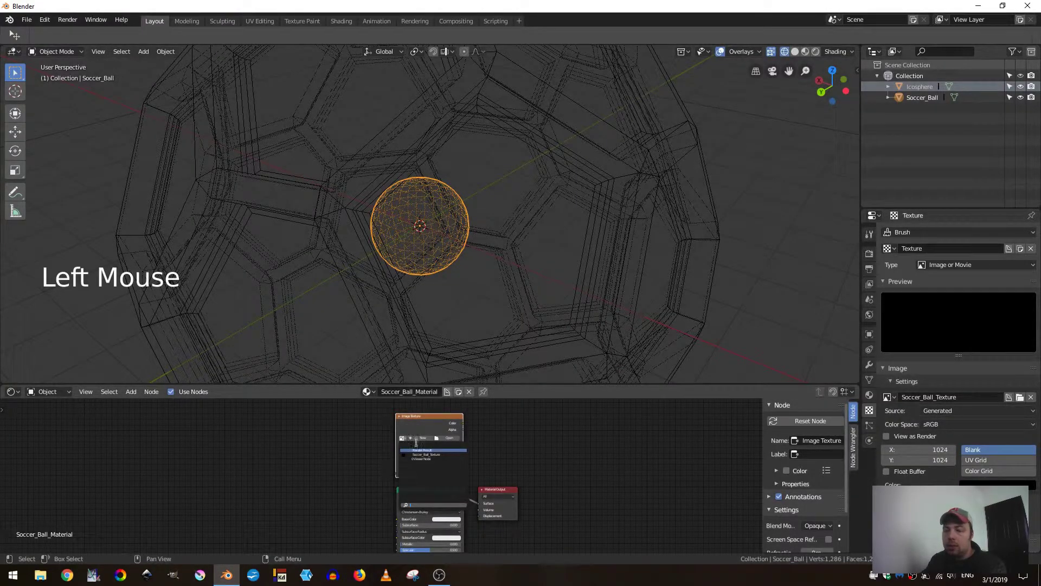
{"action": "left_click", "coordinate": [420, 422]}
{"action": "scroll", "scroll_direction": "up", "scroll_amount": 3}
{"action": "middle_click", "coordinate": [449, 423]}
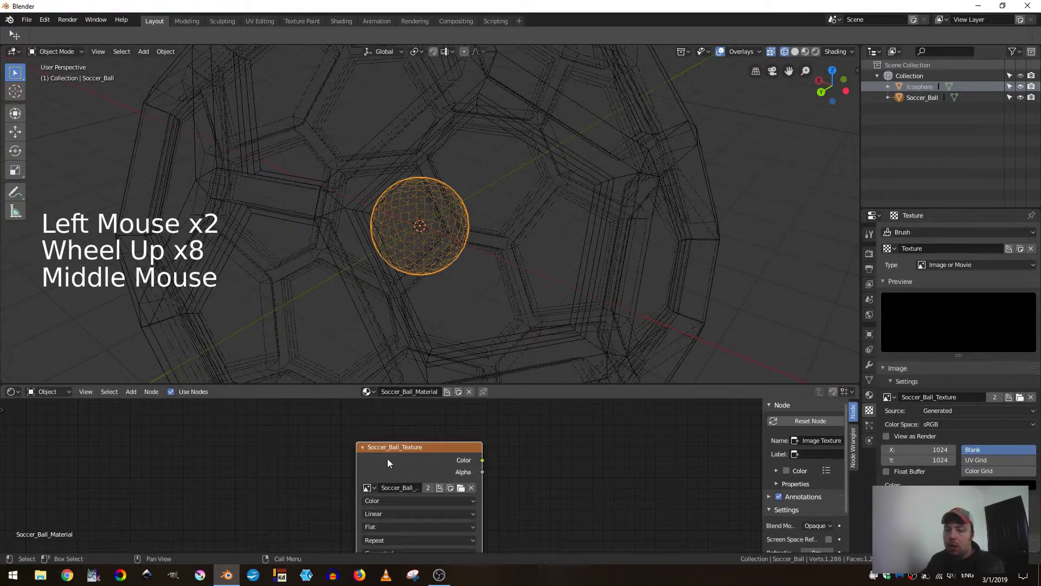
{"action": "left_click", "coordinate": [395, 458]}
{"action": "middle_click", "coordinate": [396, 467]}
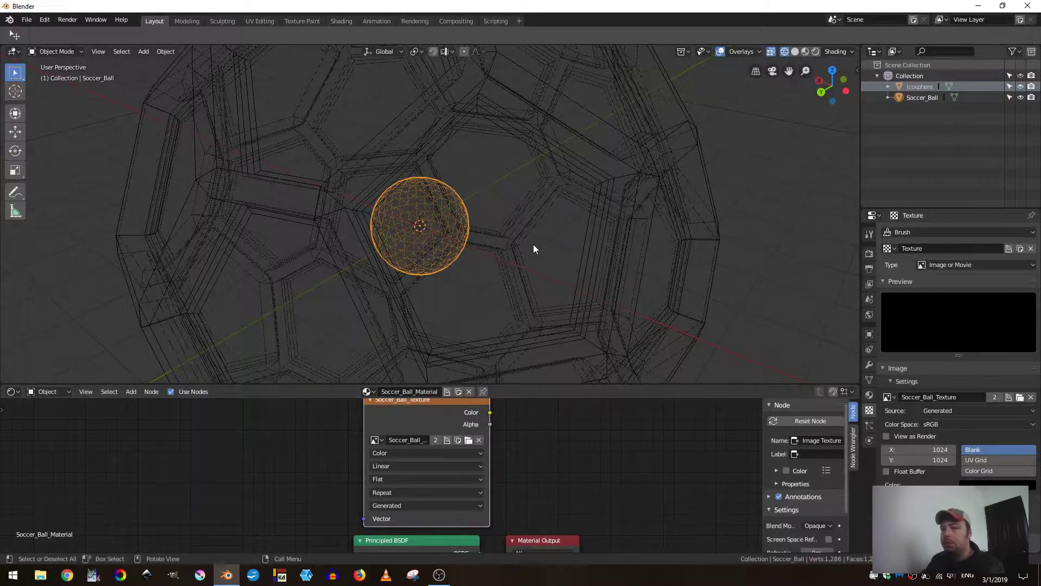
{"action": "scroll", "scroll_direction": "down", "scroll_amount": 3}
{"action": "scroll", "scroll_direction": "up", "scroll_amount": 3}
{"action": "scroll", "scroll_direction": "down", "scroll_amount": 3}
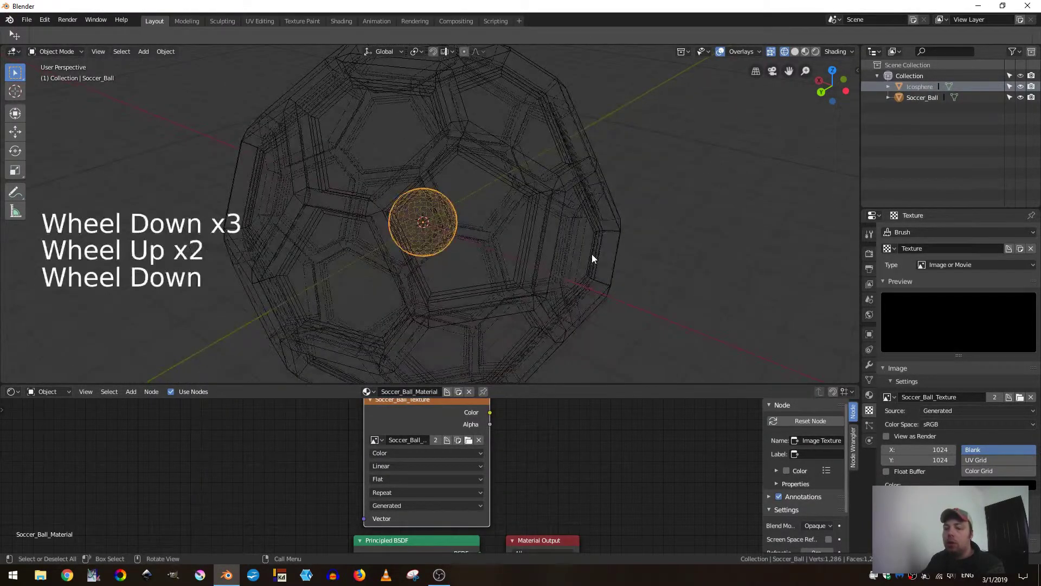
{"action": "left_click", "coordinate": [412, 418]}
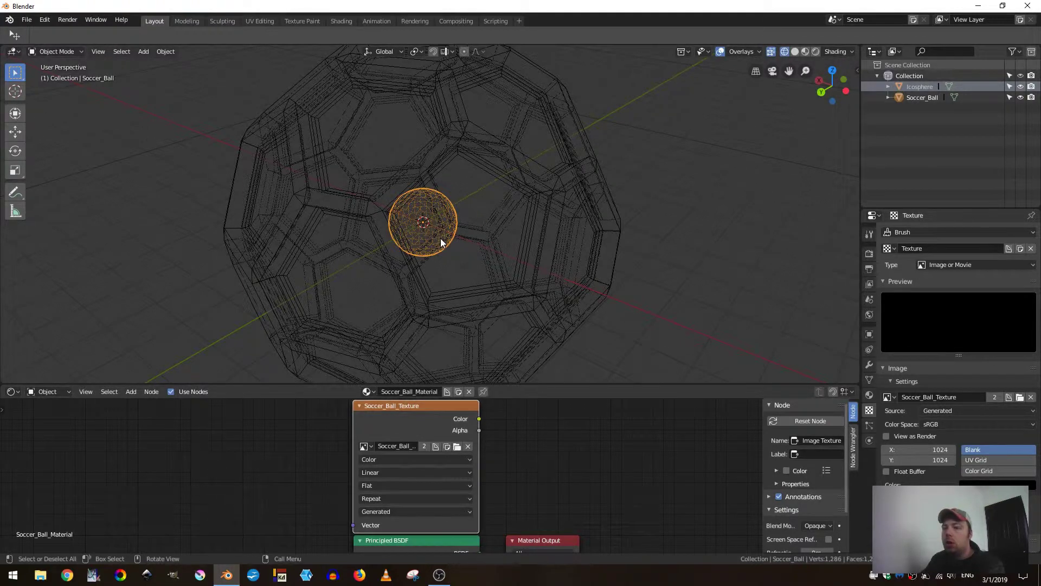
Step: Select the icosphere with Soccer_Ball active and switch the render engine to Cycles
{"action": "left_click", "coordinate": [528, 169]}
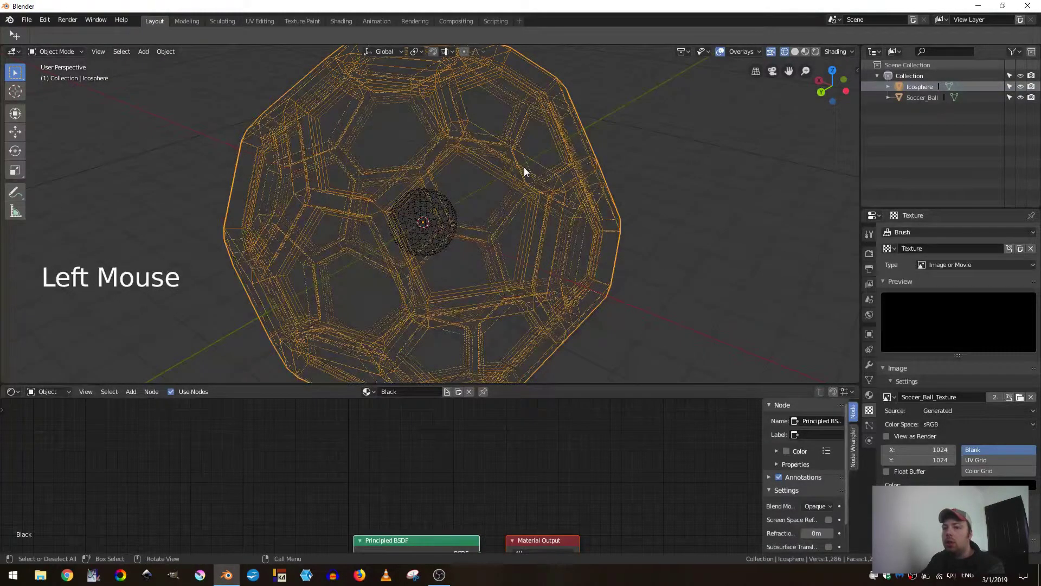
{"action": "left_click", "coordinate": [439, 214]}
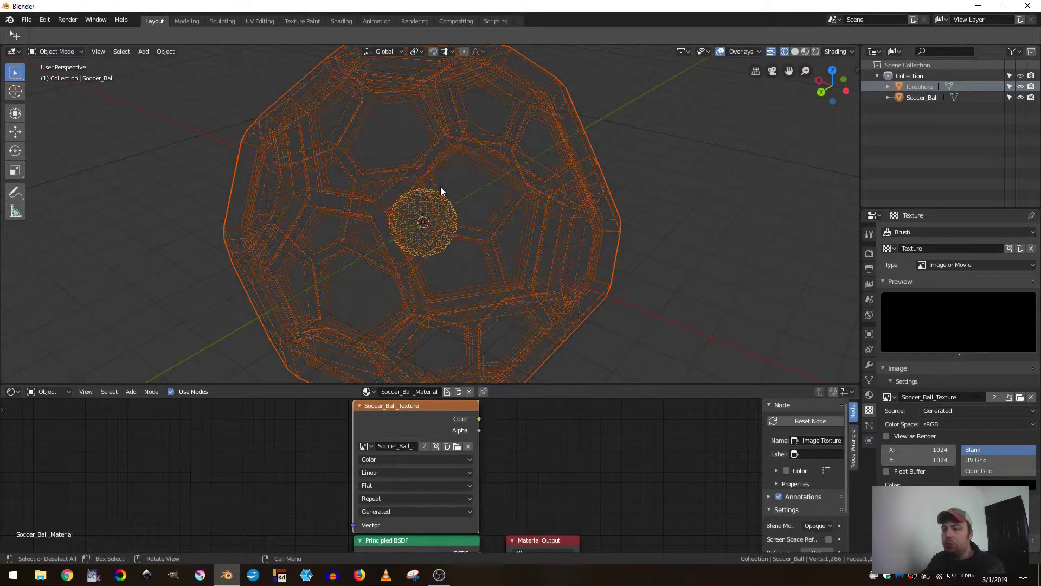
{"action": "left_click", "coordinate": [874, 271]}
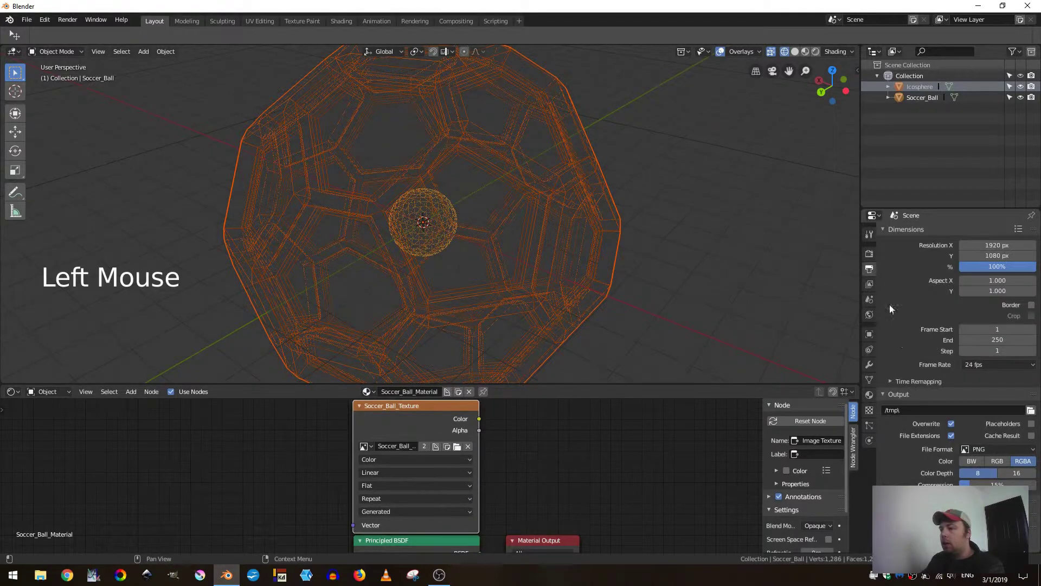
{"action": "left_click", "coordinate": [872, 258]}
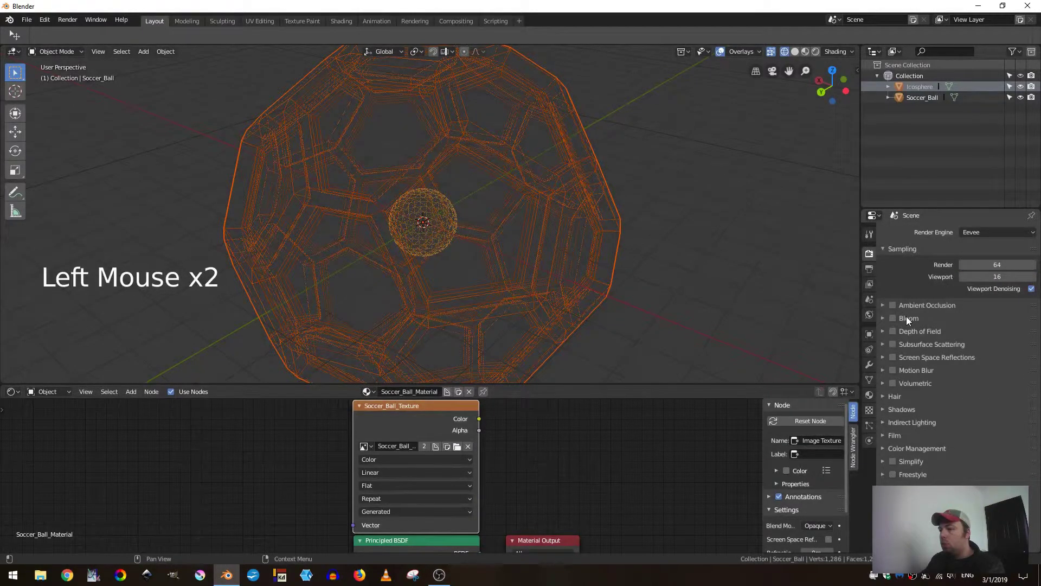
{"action": "left_click", "coordinate": [990, 240]}
{"action": "left_click", "coordinate": [986, 235]}
{"action": "left_click", "coordinate": [991, 233]}
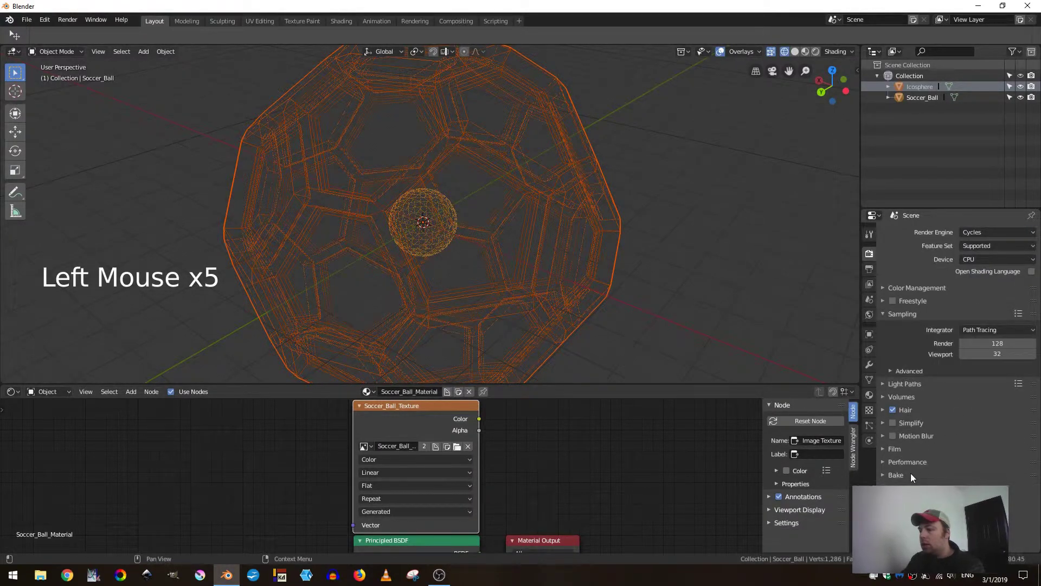
Step: Set the bake type to Diffuse with only Color influence, no direct or indirect lighting
{"action": "left_click", "coordinate": [911, 479]}
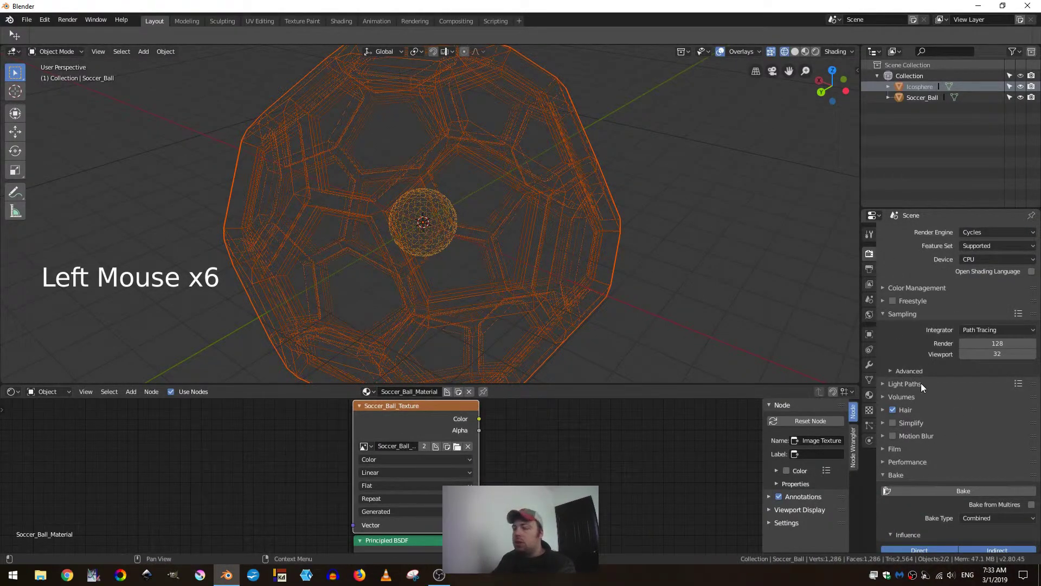
{"action": "scroll", "scroll_direction": "down", "scroll_amount": 3}
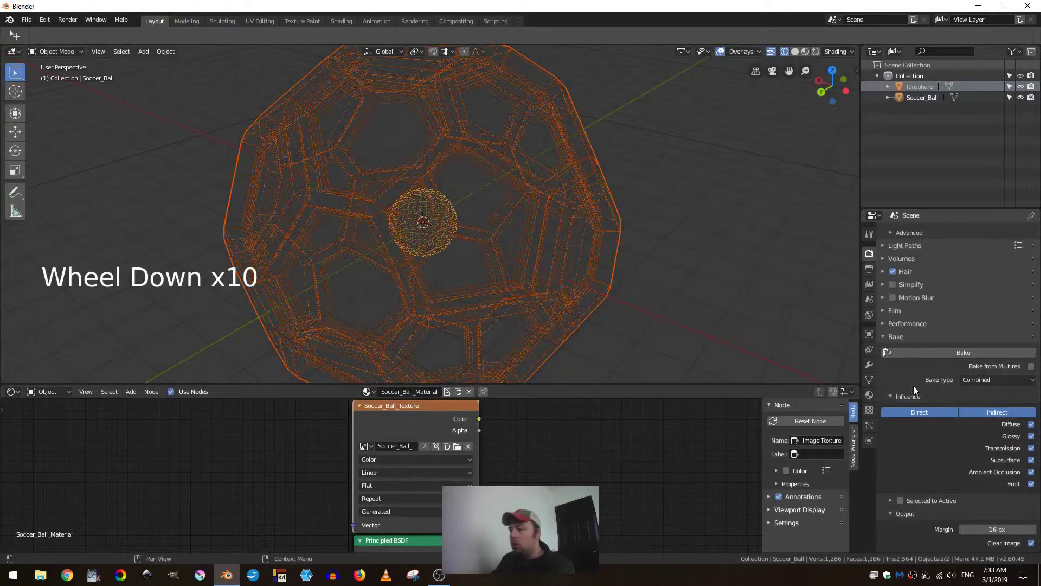
{"action": "left_click", "coordinate": [976, 384]}
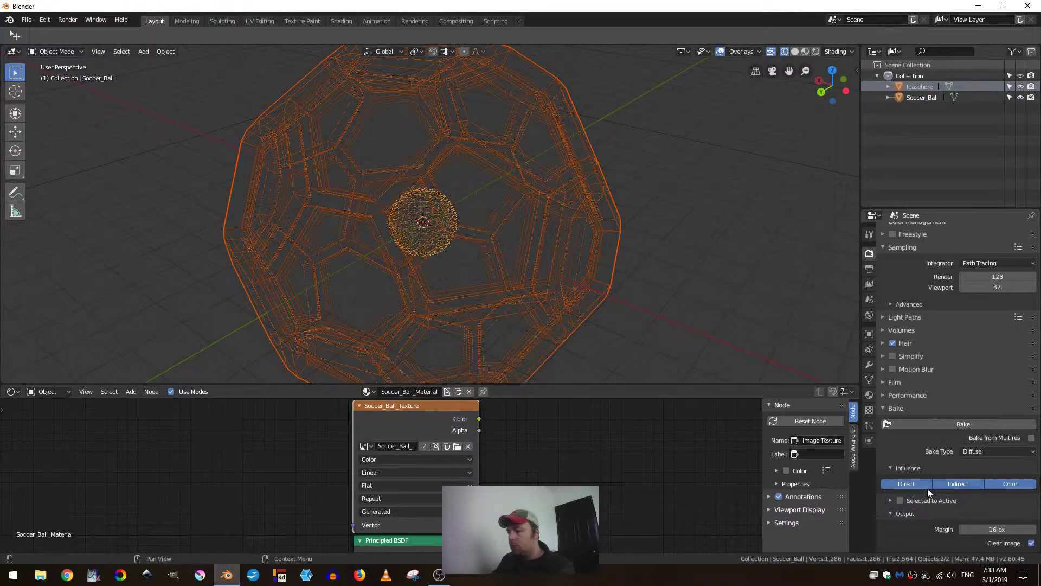
{"action": "left_click", "coordinate": [957, 487]}
{"action": "left_click", "coordinate": [920, 491]}
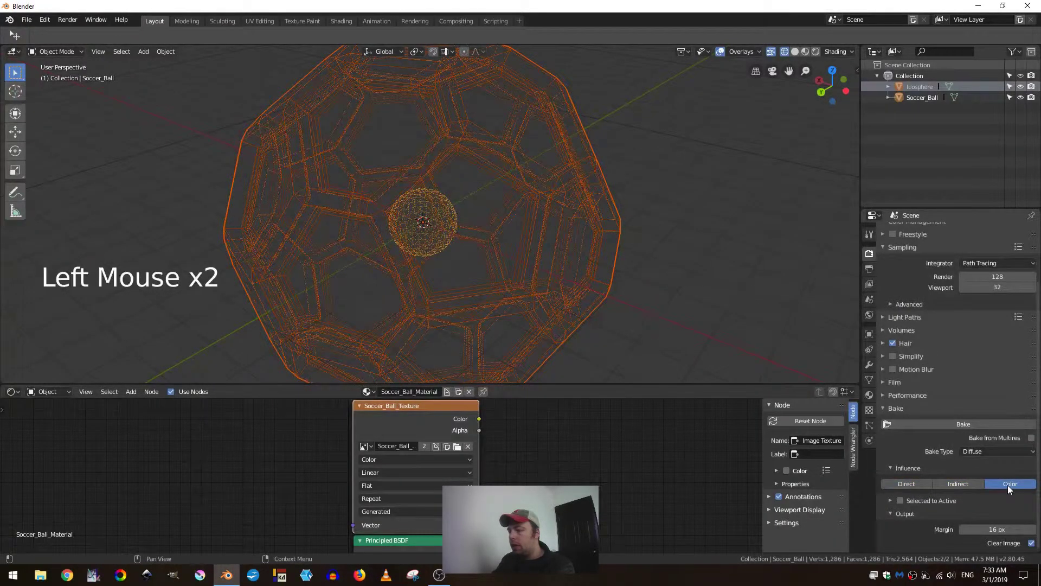
Step: Enable Selected to Active baking with a 10 m ray distance
{"action": "scroll", "scroll_direction": "down", "scroll_amount": 3}
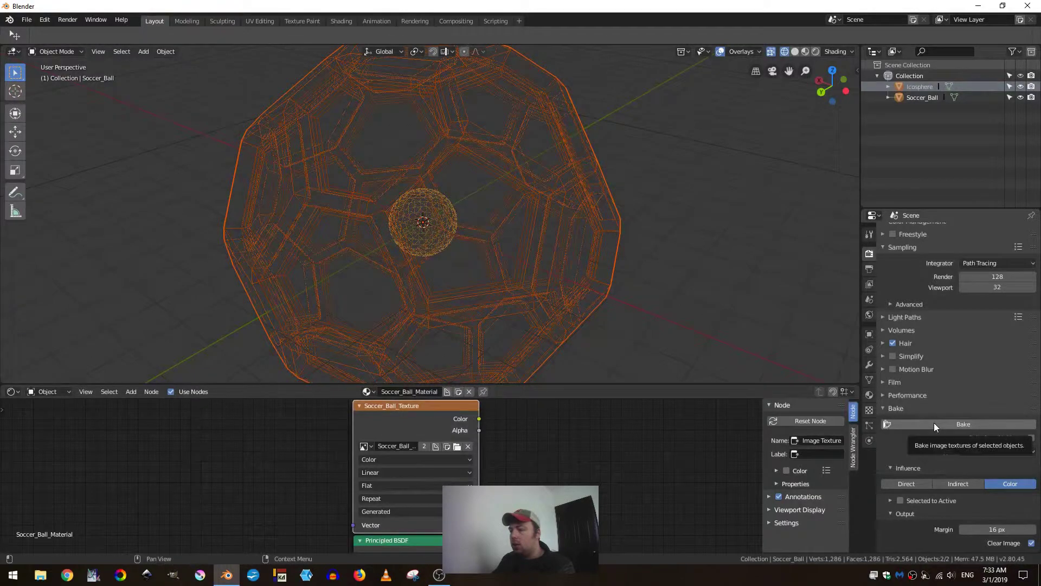
{"action": "left_click", "coordinate": [902, 505]}
{"action": "left_click", "coordinate": [892, 504]}
{"action": "scroll", "scroll_direction": "down", "scroll_amount": 3}
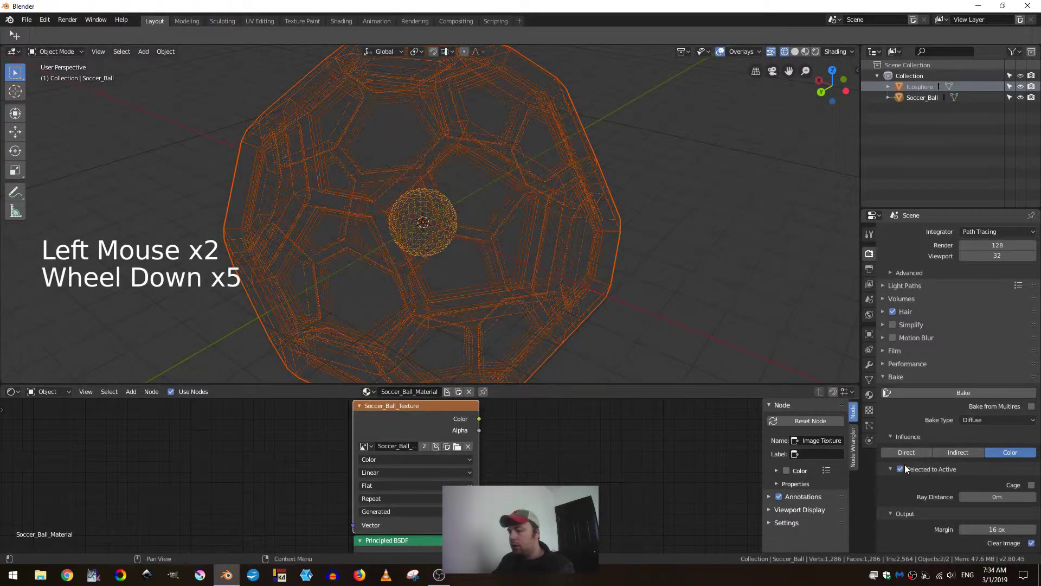
{"action": "middle_click", "coordinate": [612, 262]}
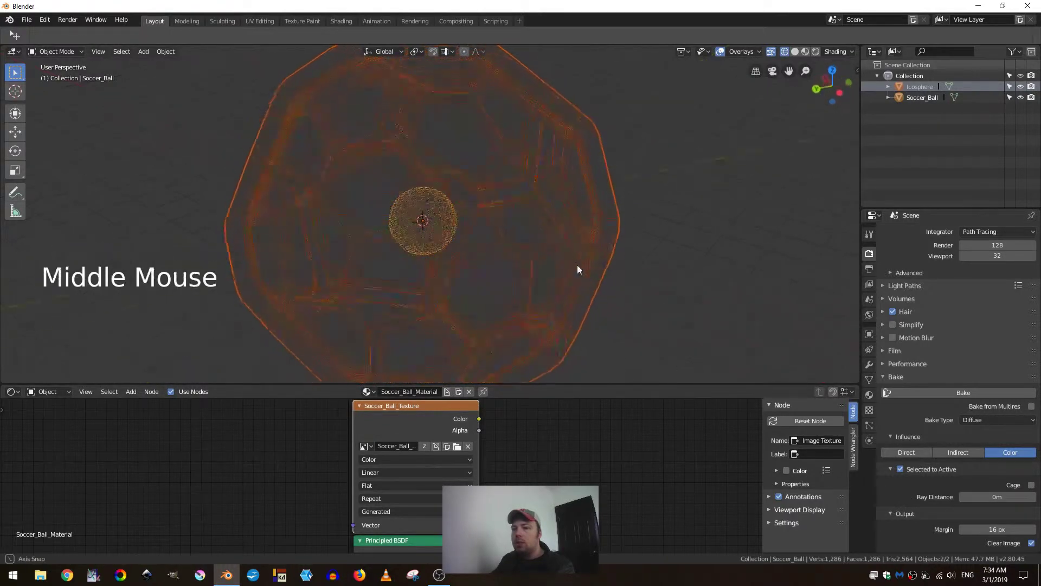
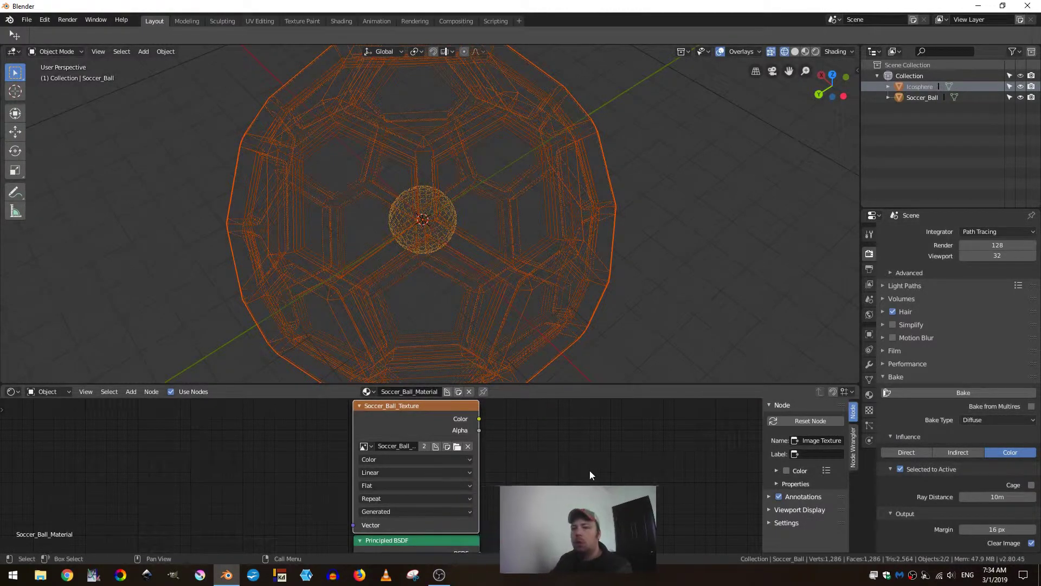
Step: Turn the outliner area into an Image Editor showing Soccer_Ball_Texture
{"action": "left_click", "coordinate": [880, 56]}
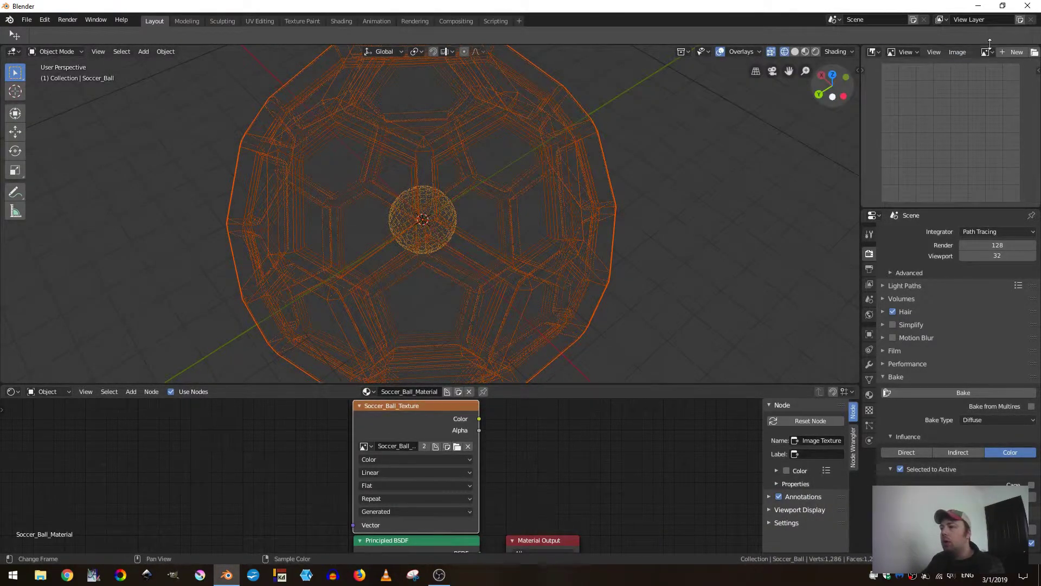
{"action": "left_click", "coordinate": [991, 55]}
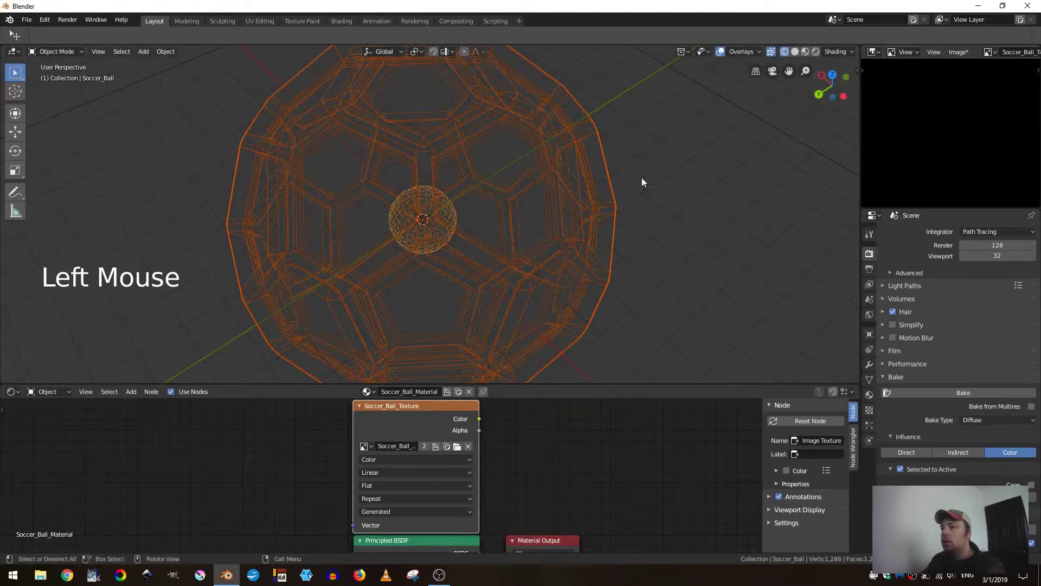
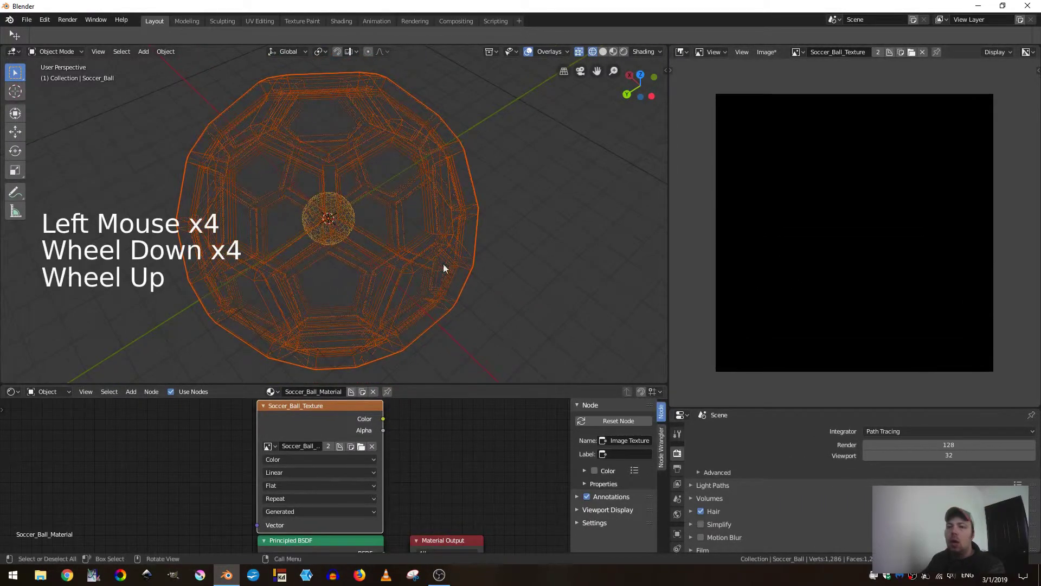
{"action": "left_click", "coordinate": [320, 221]}
{"action": "left_click", "coordinate": [320, 222]}
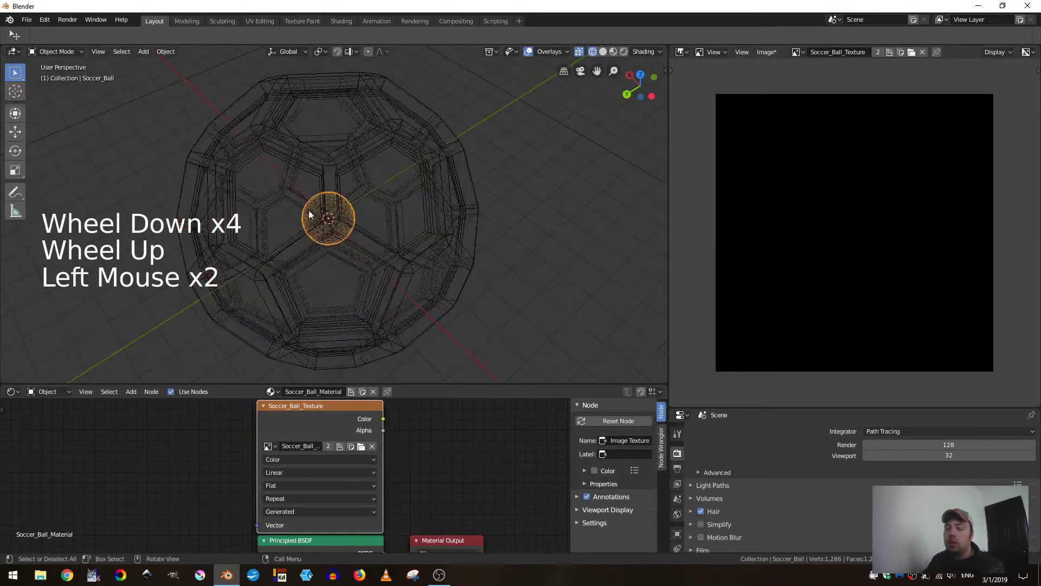
Step: Check the ball's UV layout over the texture in Edit Mode, then reselect the icosphere
{"action": "key", "text": "Tab"}
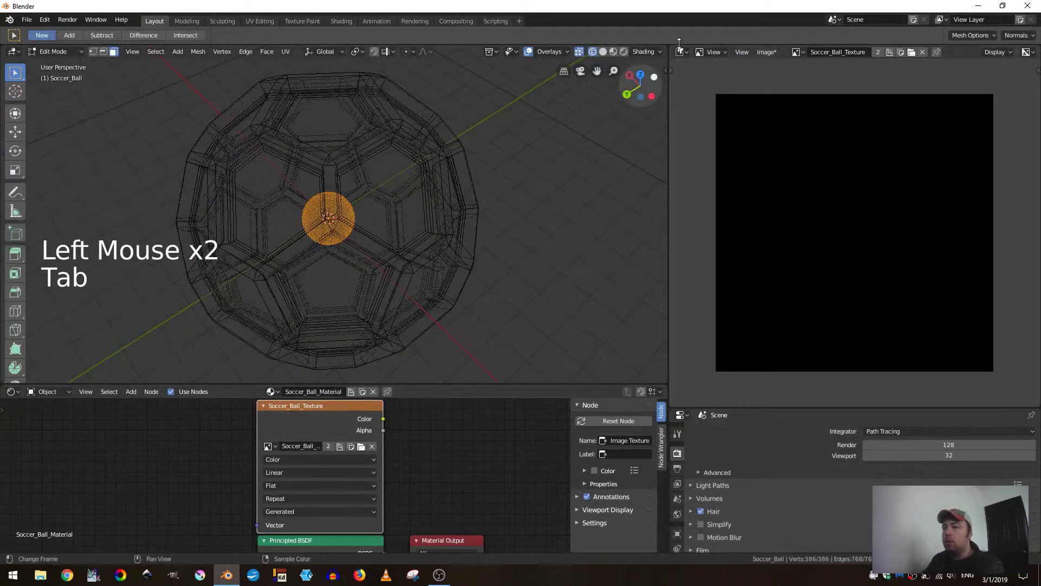
{"action": "left_click", "coordinate": [684, 56]}
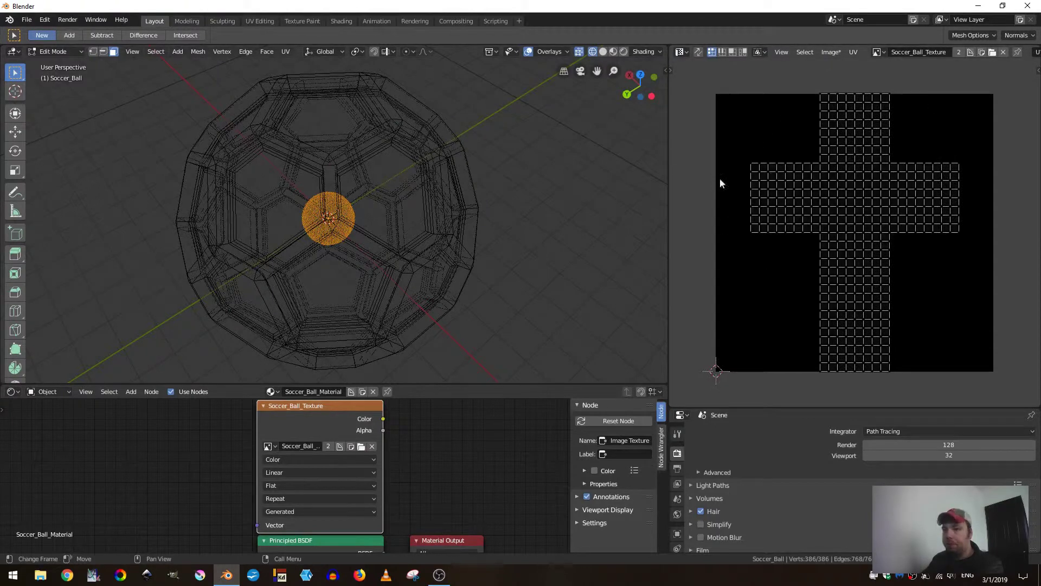
{"action": "key", "text": "Tab"}
{"action": "left_click", "coordinate": [412, 256]}
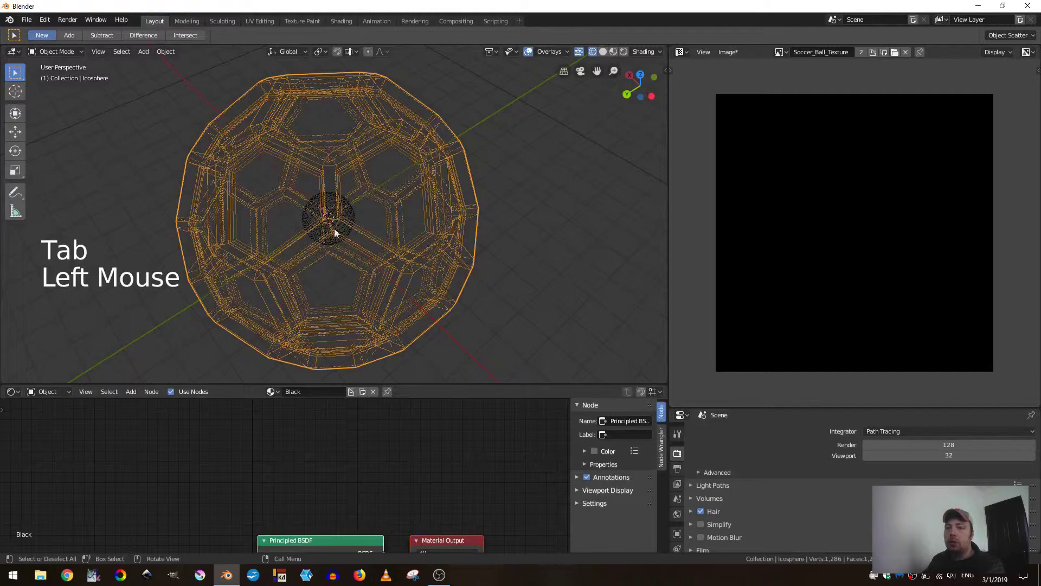
Step: With Soccer_Ball active, bake the soccer pattern from the icosphere onto Soccer_Ball_Texture
{"action": "left_click", "coordinate": [317, 207]}
{"action": "scroll", "scroll_direction": "down", "scroll_amount": 3}
{"action": "scroll", "scroll_direction": "up", "scroll_amount": 3}
{"action": "left_click", "coordinate": [762, 440]}
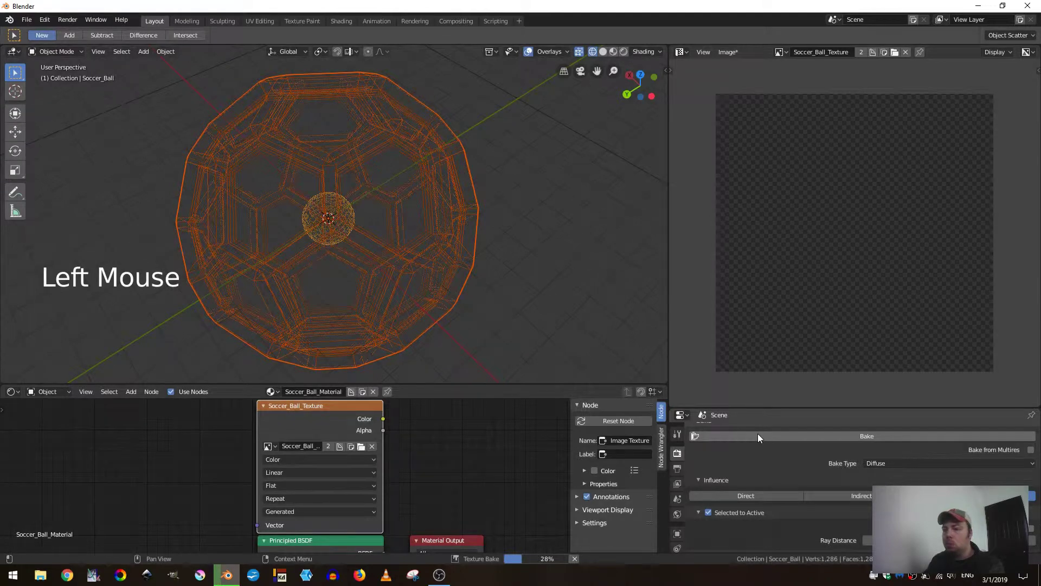
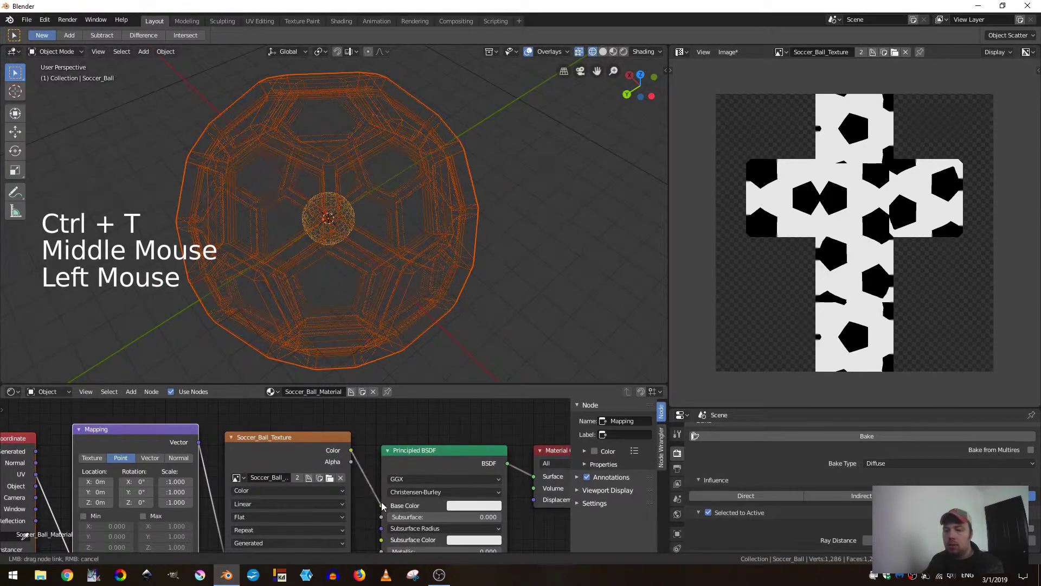
Step: Hide the icosphere and preview the textured ball in Material Preview shading
{"action": "middle_click", "coordinate": [348, 456]}
{"action": "left_click", "coordinate": [393, 145]}
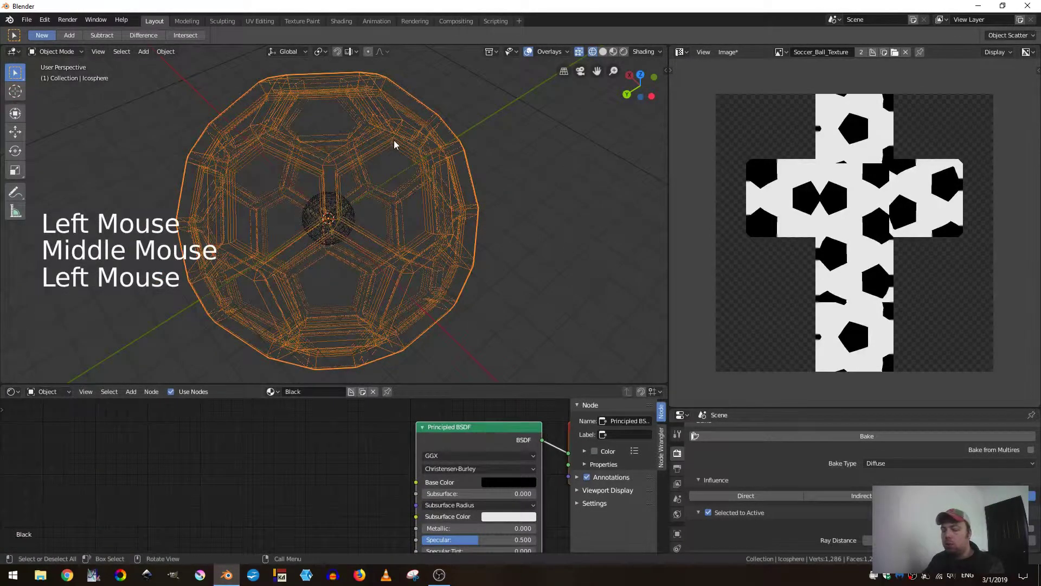
{"action": "key", "text": "h"}
{"action": "left_click", "coordinate": [440, 291]}
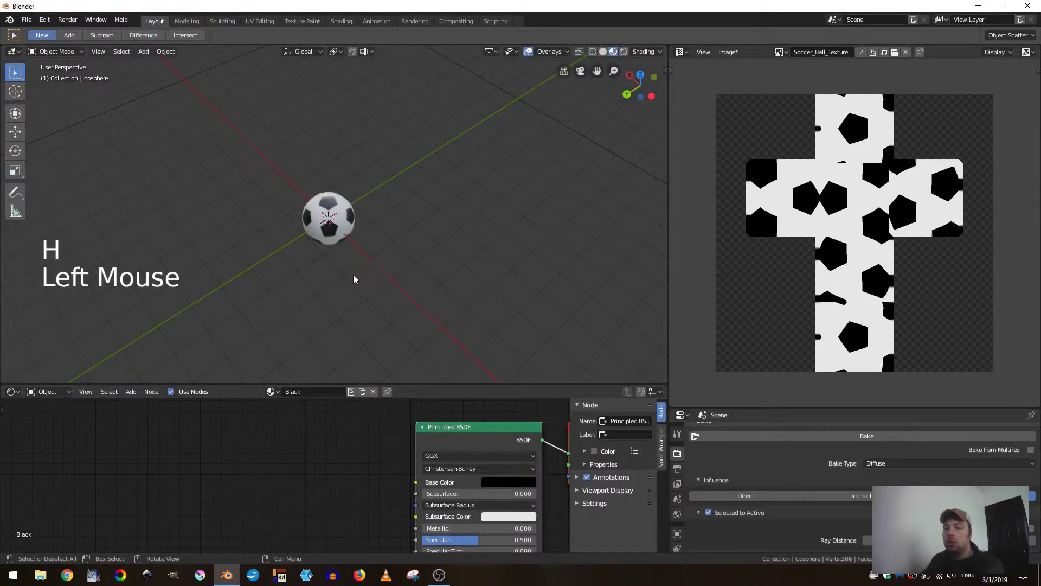